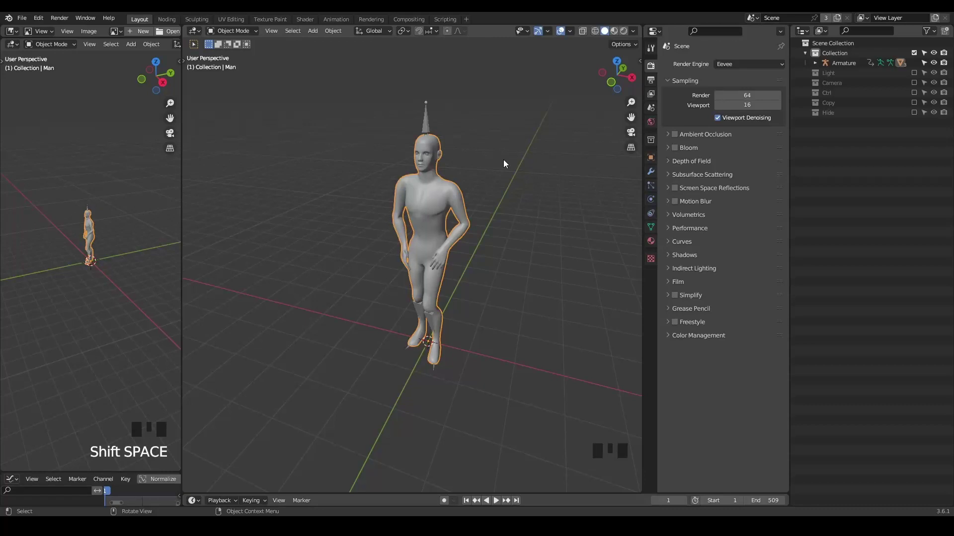
# - Play and stop the character's animation, return to the first frame, then add a plane under the figure
pyautogui.press('space')
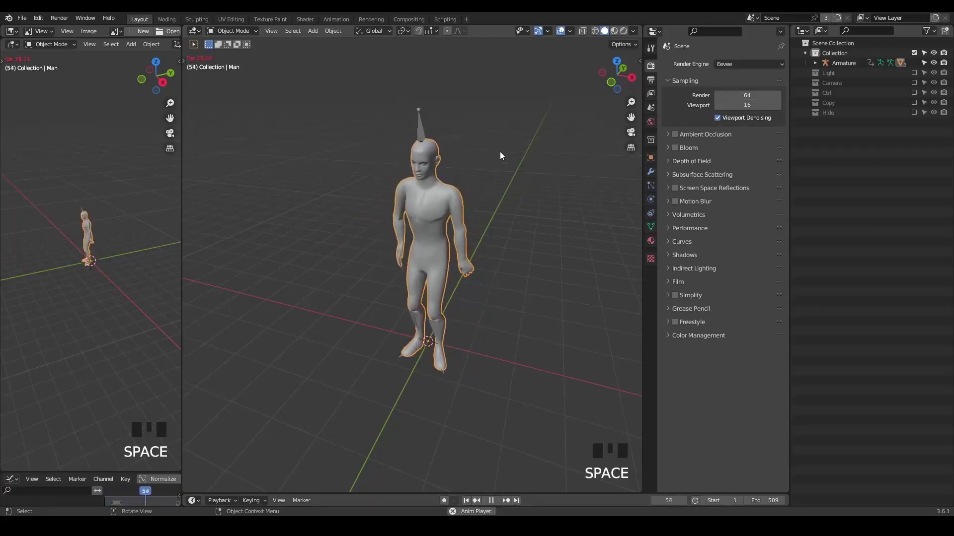
pyautogui.press('space')
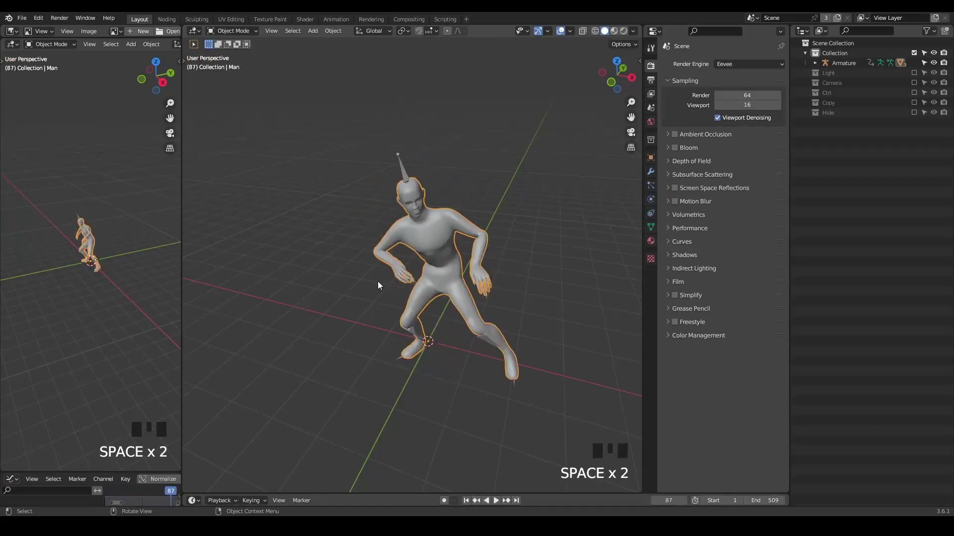
pyautogui.press('shift+space')
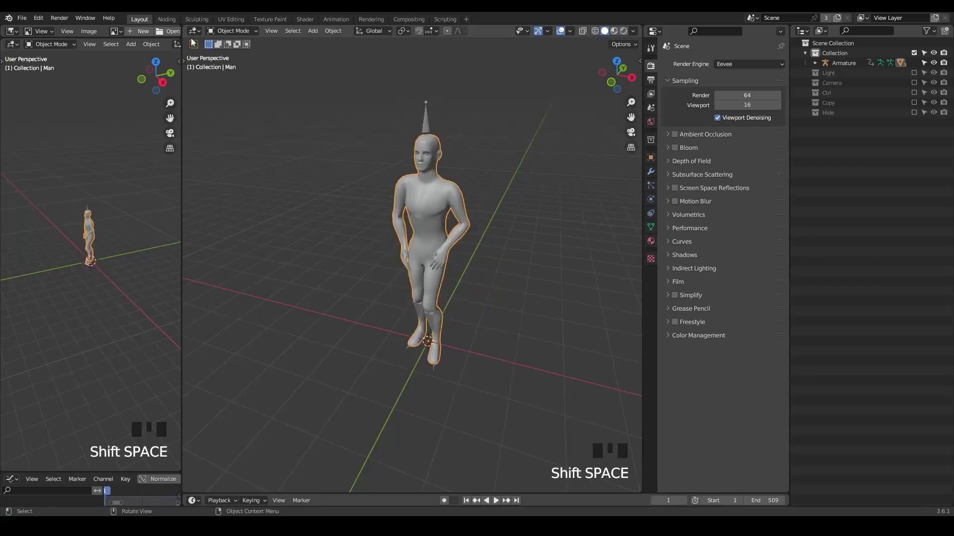
pyautogui.moveTo(175, 23); pyautogui.dragTo(593, 114)
pyautogui.press('shift+a')
# - Delete the Group Input node from the plane's G_Tracer tree and show the modifier settings
pyautogui.scroll(3)
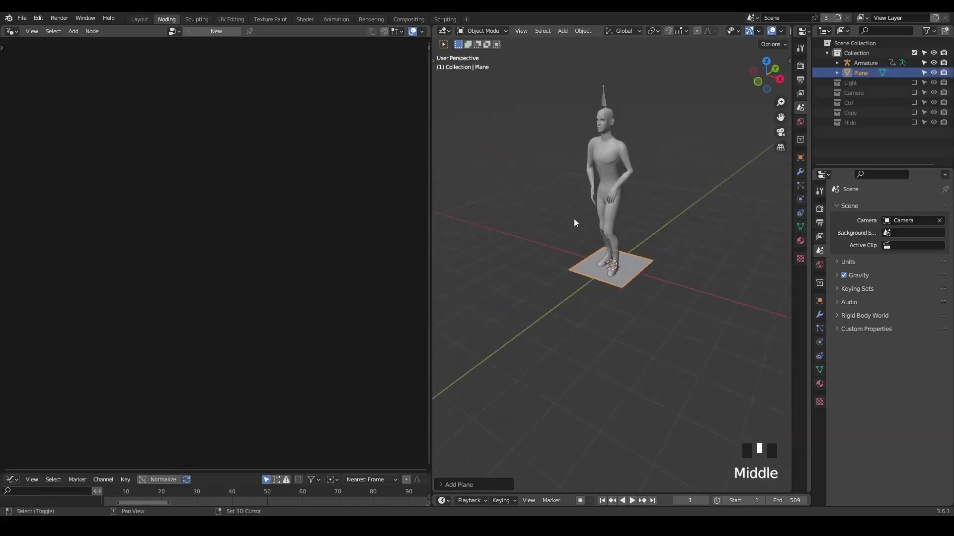
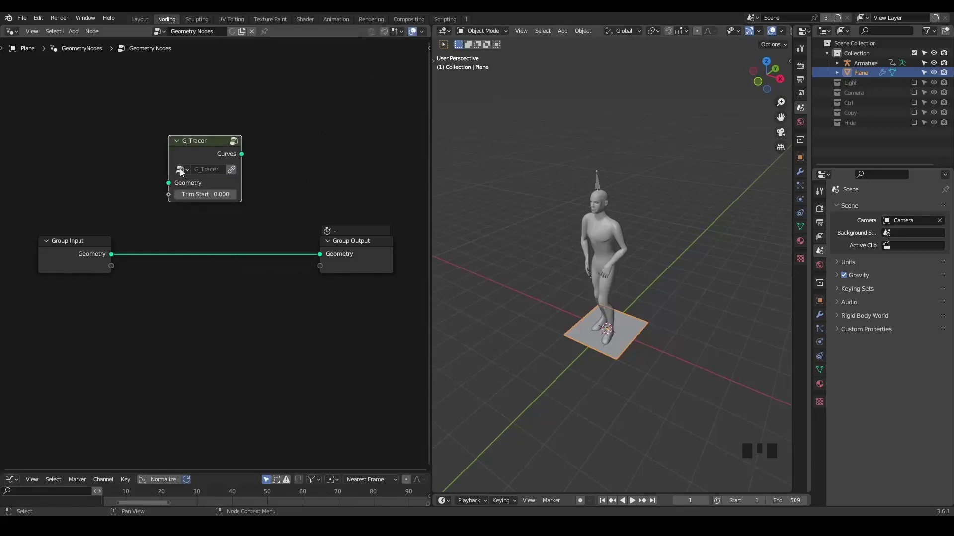
pyautogui.click(80, 271)
pyautogui.press('x')
pyautogui.middleClick(614, 285)
pyautogui.scroll(3)
pyautogui.moveTo(614, 275); pyautogui.dragTo(831, 109)
pyautogui.click(831, 109)
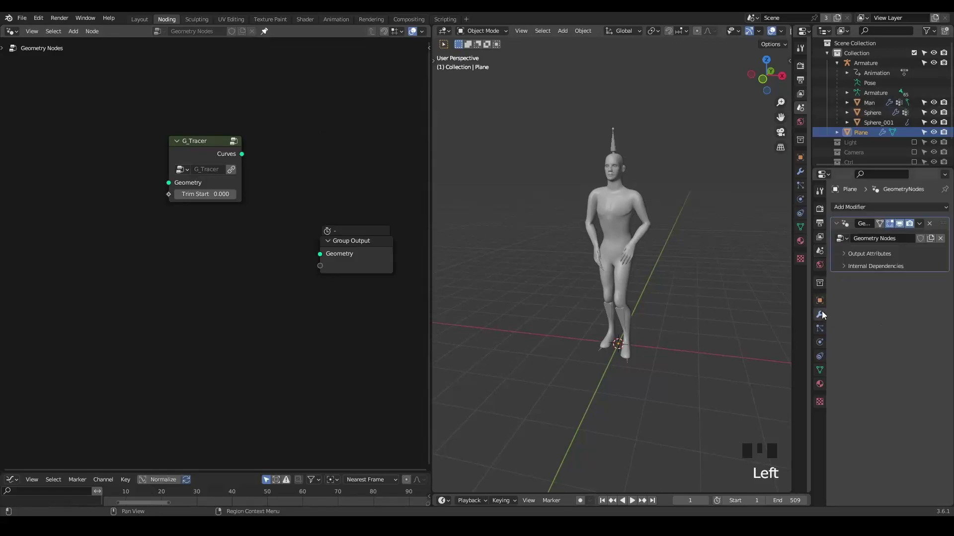
# - Create the vertex group Group on the Man and edit its mesh to select forearms, hands and lower legs
pyautogui.click(875, 105)
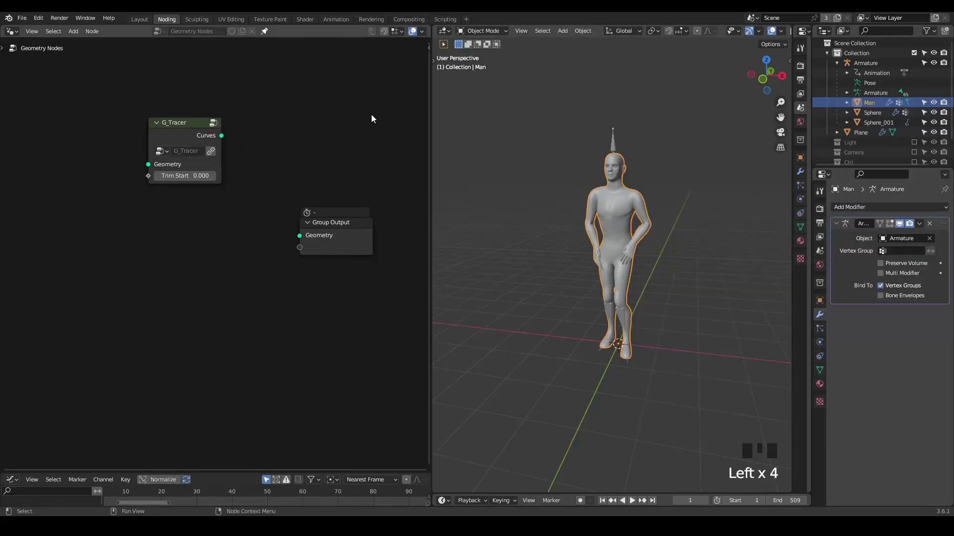
pyautogui.scroll(3)
pyautogui.moveTo(608, 237); pyautogui.dragTo(607, 213)
pyautogui.press('Tab')
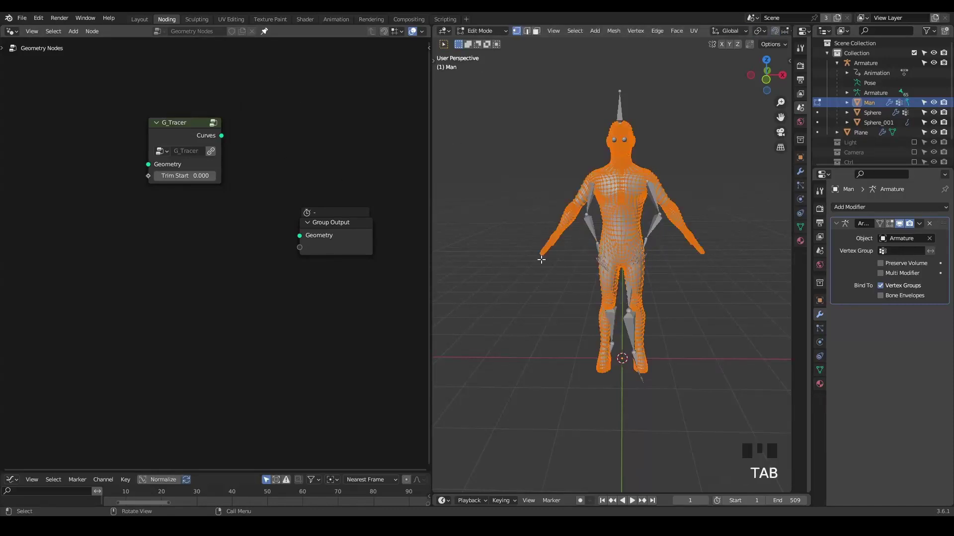
pyautogui.press('Tab')
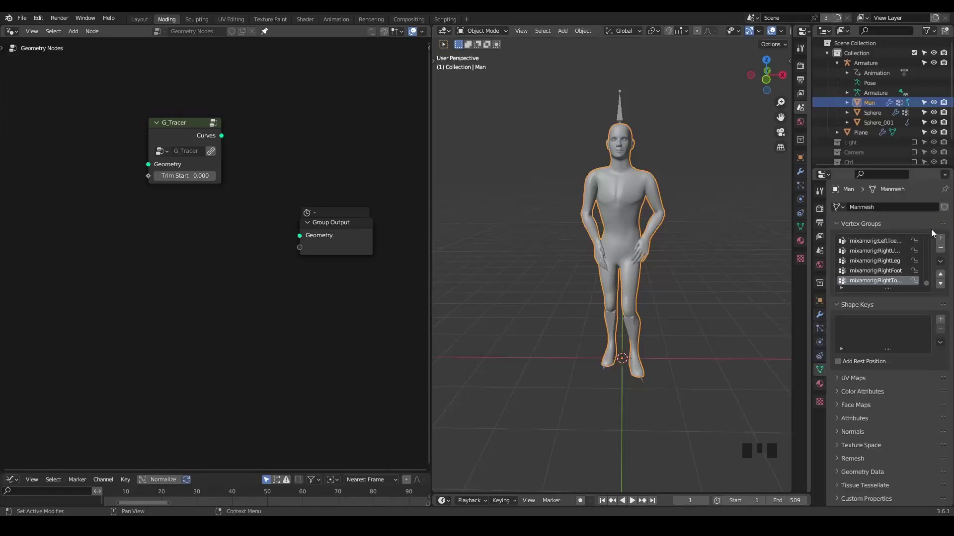
pyautogui.moveTo(943, 245); pyautogui.dragTo(658, 244)
pyautogui.press('Tab')
pyautogui.scroll(3)
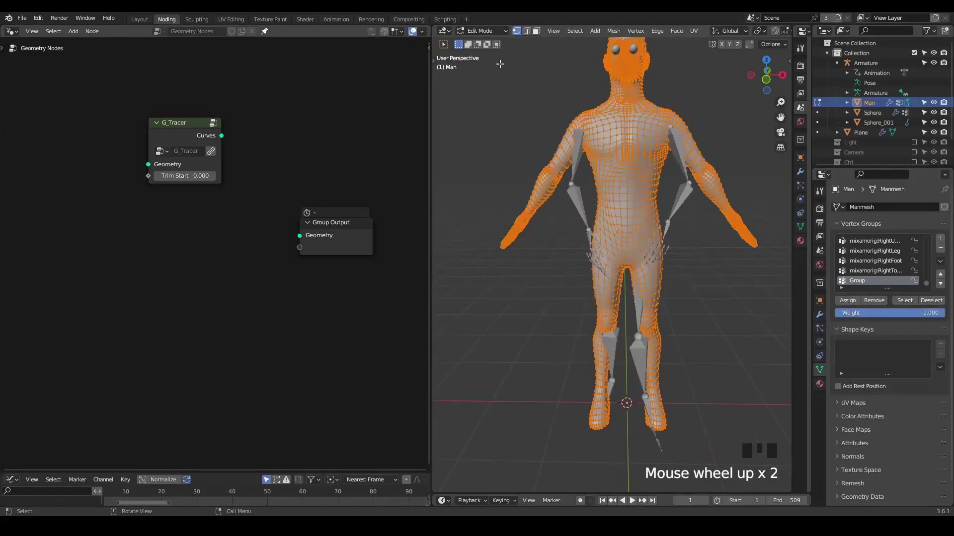
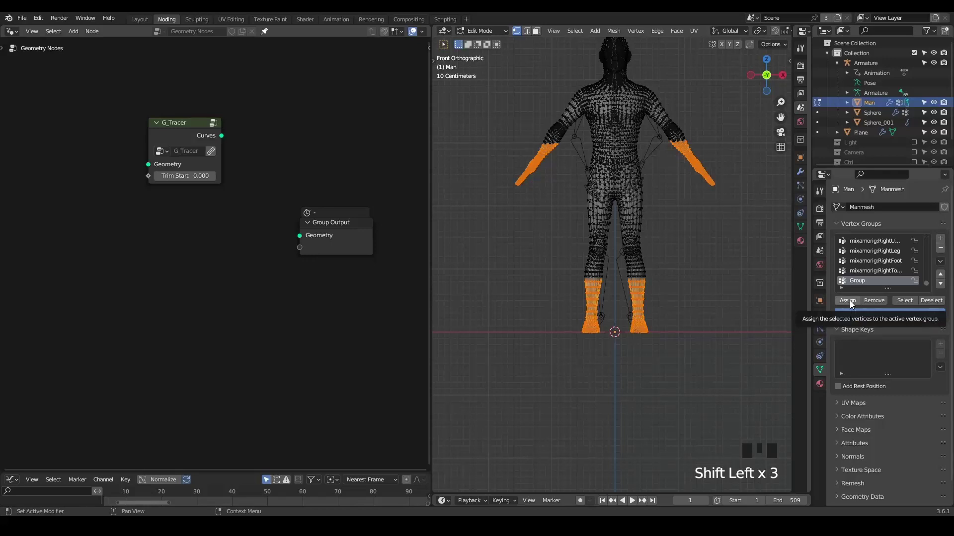
# - Return to object mode and drag Man from the Outliner into the node tree as a Relative Object Info node
pyautogui.moveTo(854, 306); pyautogui.dragTo(654, 187)
pyautogui.press('Tab')
pyautogui.moveTo(631, 172); pyautogui.dragTo(645, 206)
pyautogui.scroll(-3)
pyautogui.moveTo(637, 188); pyautogui.dragTo(256, 171)
pyautogui.click(256, 171)
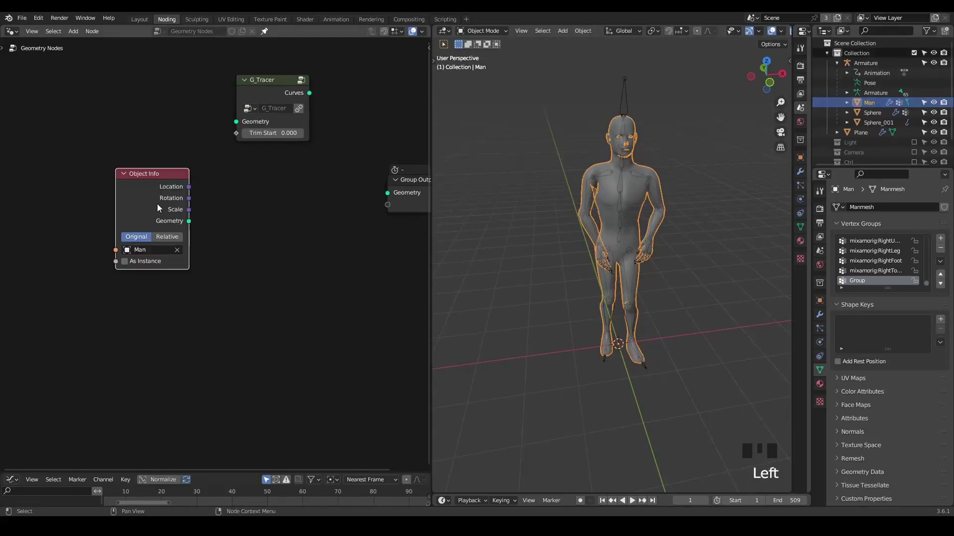
pyautogui.click(173, 245)
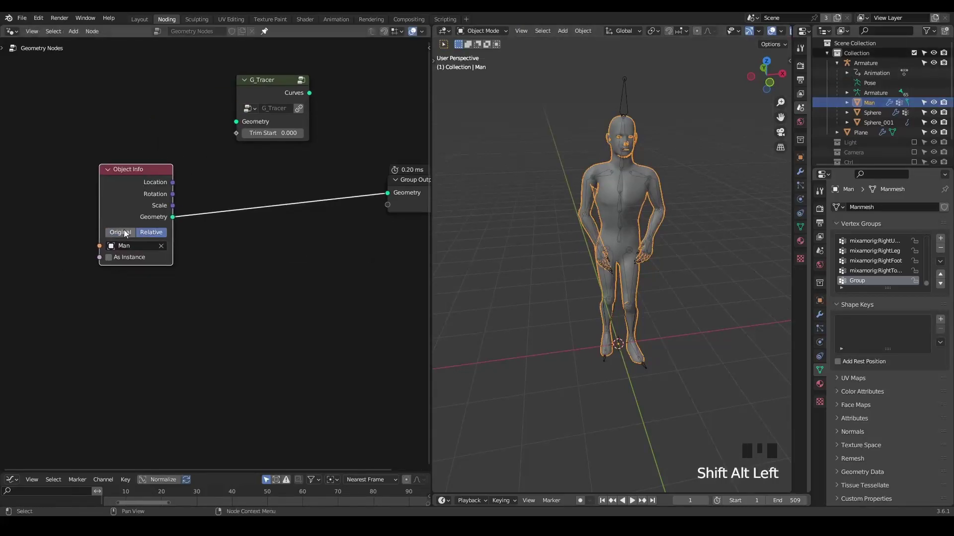
# - Compare Original and Relative transforms in the viewport, keep Relative, and collapse the Armature in the Outliner
pyautogui.click(128, 234)
pyautogui.moveTo(522, 263); pyautogui.dragTo(544, 247)
pyautogui.press('alt+q')
pyautogui.moveTo(563, 256); pyautogui.dragTo(572, 248)
pyautogui.press('alt+z')
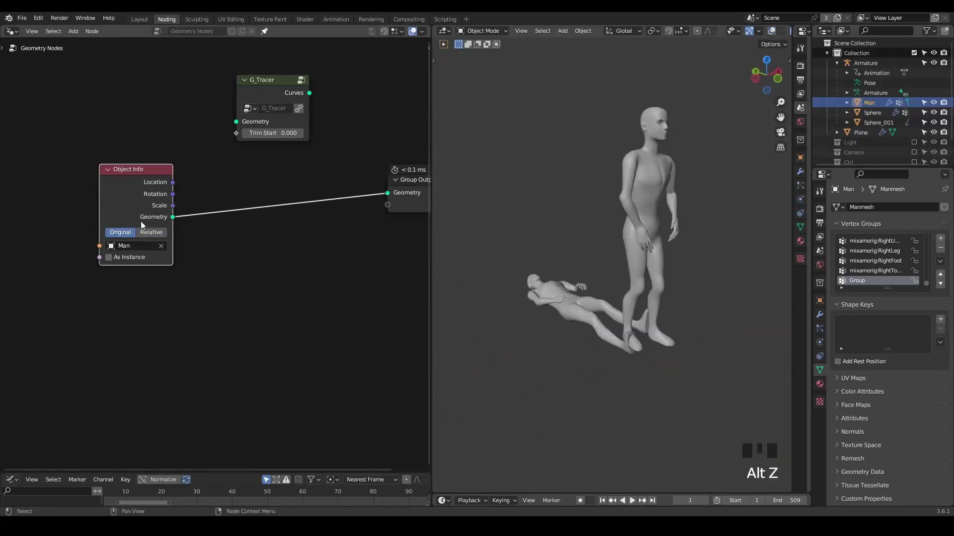
pyautogui.click(143, 238)
pyautogui.moveTo(603, 213); pyautogui.dragTo(642, 134)
pyautogui.click(642, 133)
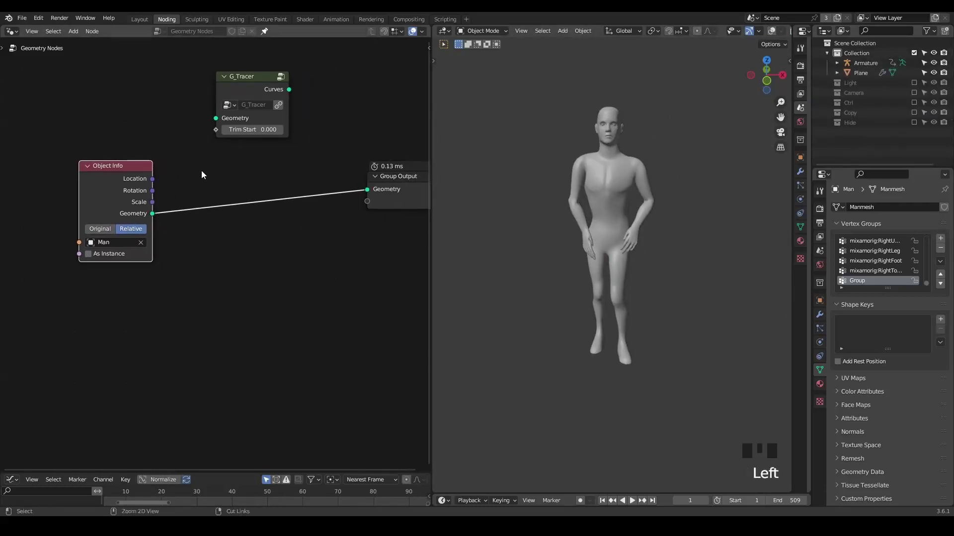
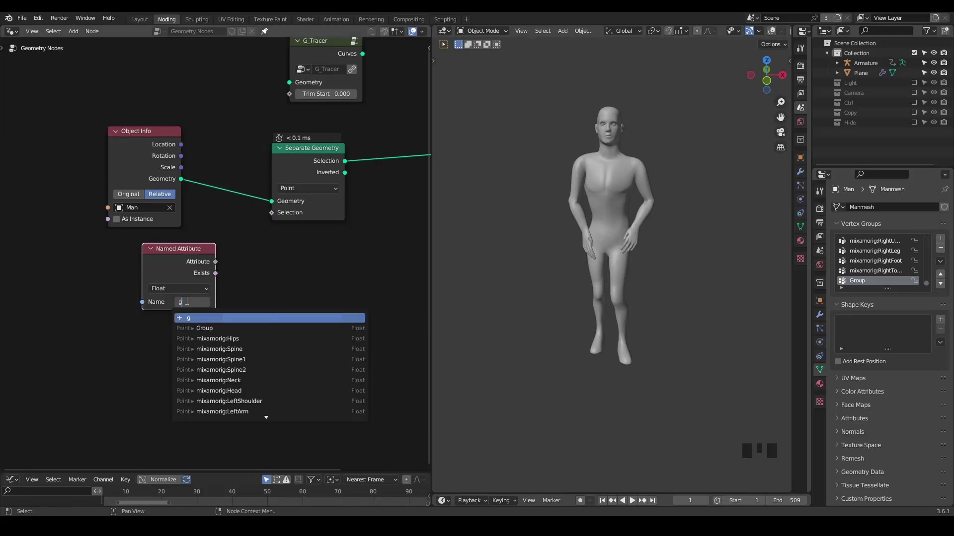
# - Feed the Group attribute into Separate Geometry's selection, wire it to the output, and move the character objects to another collection
pyautogui.moveTo(190, 305); pyautogui.dragTo(279, 219)
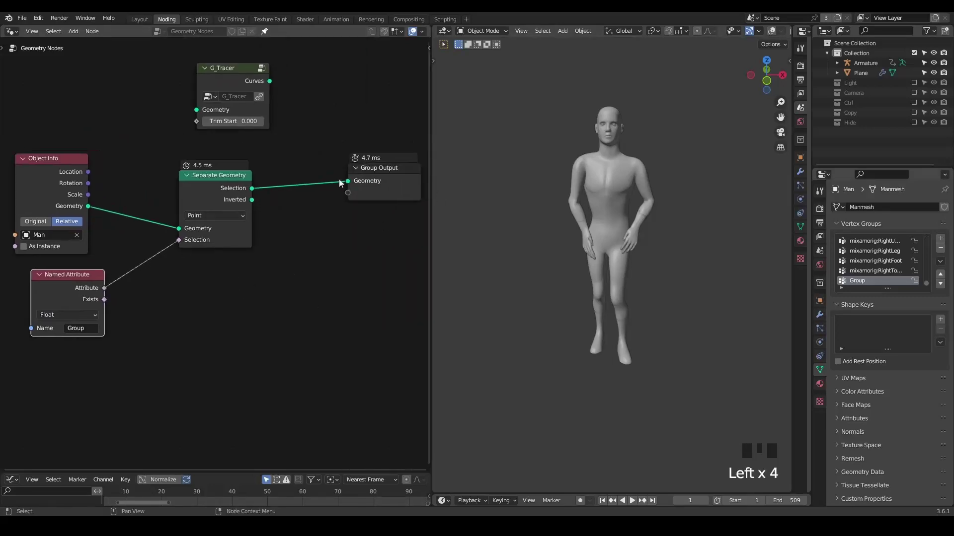
pyautogui.moveTo(829, 91); pyautogui.dragTo(875, 68)
pyautogui.click(874, 69)
pyautogui.click(874, 114)
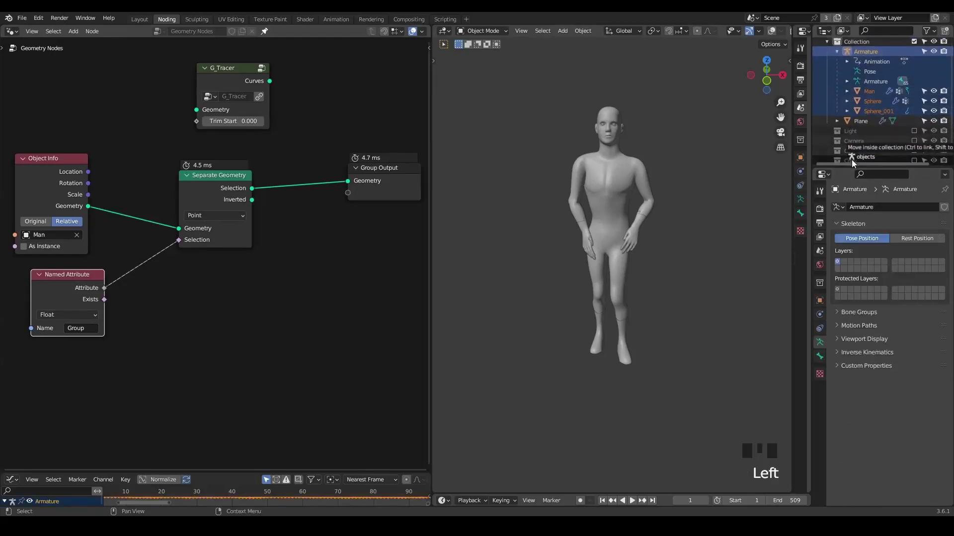
# - Insert G_Tracer between the separation and Group Output on the Plane and play back the limb trails
pyautogui.click(866, 69)
pyautogui.moveTo(234, 188); pyautogui.dragTo(620, 255)
pyautogui.moveTo(620, 254); pyautogui.dragTo(171, 64)
pyautogui.moveTo(172, 64); pyautogui.dragTo(241, 148)
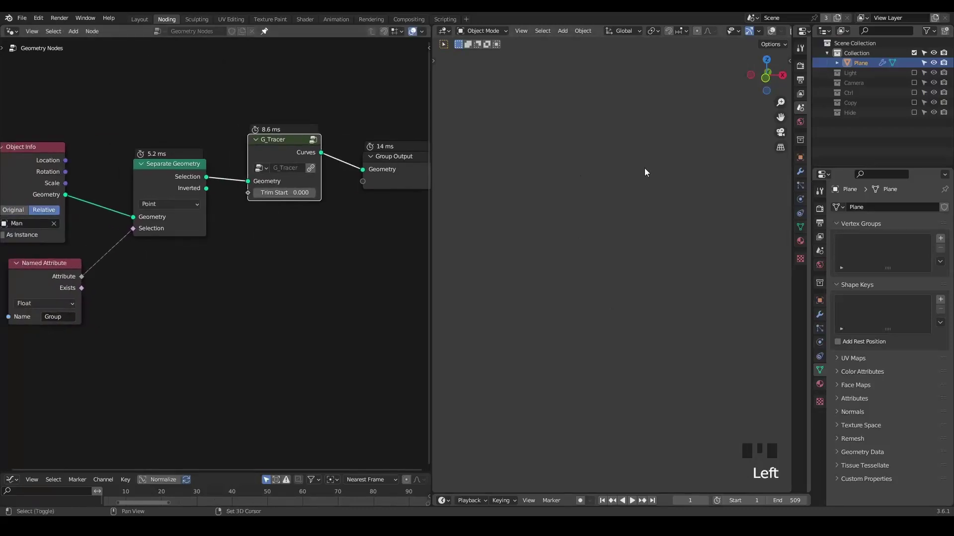
pyautogui.press('alt+q')
pyautogui.press('space')
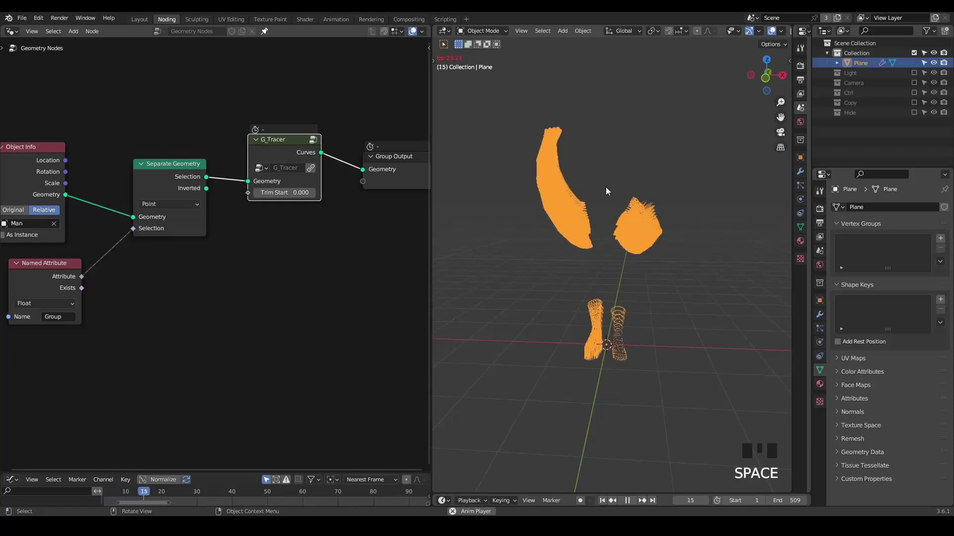
pyautogui.press('space')
# - Inspect the trails from several angles with Trim Start at 0.063
pyautogui.moveTo(614, 215); pyautogui.dragTo(105, 175)
pyautogui.moveTo(105, 176); pyautogui.dragTo(102, 344)
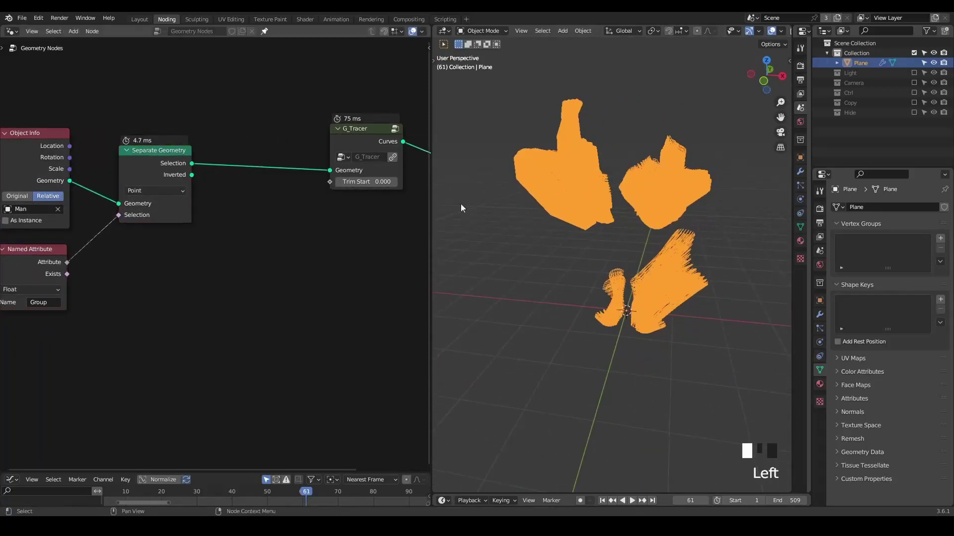
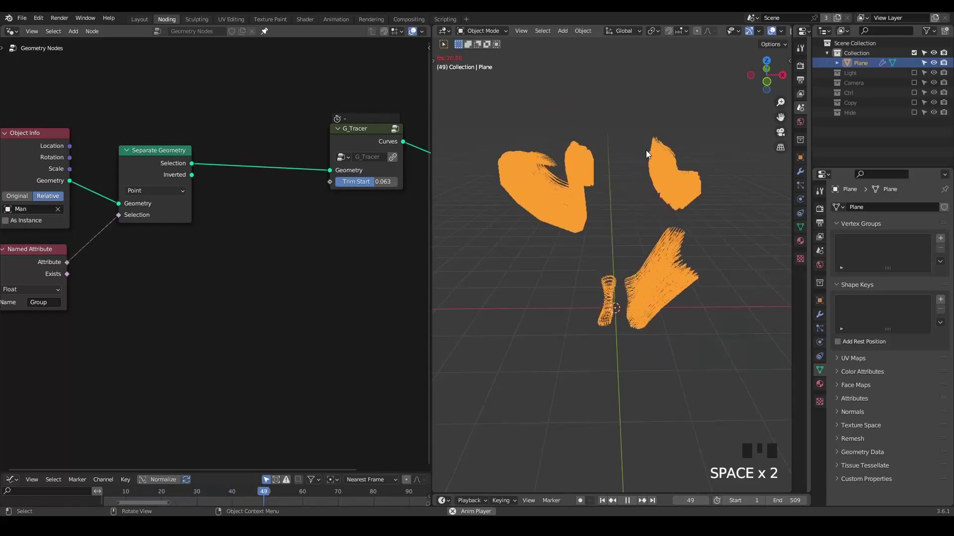
pyautogui.press('space')
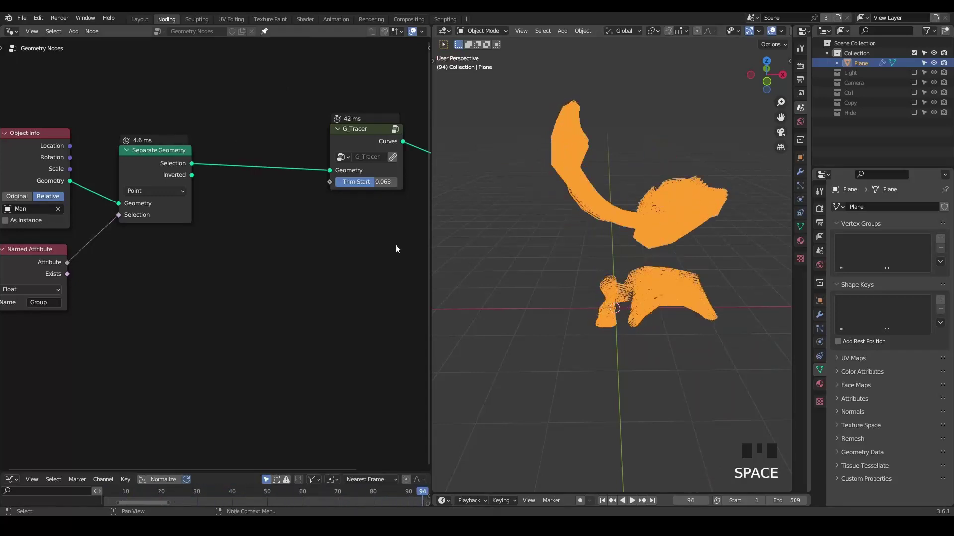
pyautogui.moveTo(608, 221); pyautogui.dragTo(305, 161)
pyautogui.moveTo(305, 161); pyautogui.dragTo(243, 167)
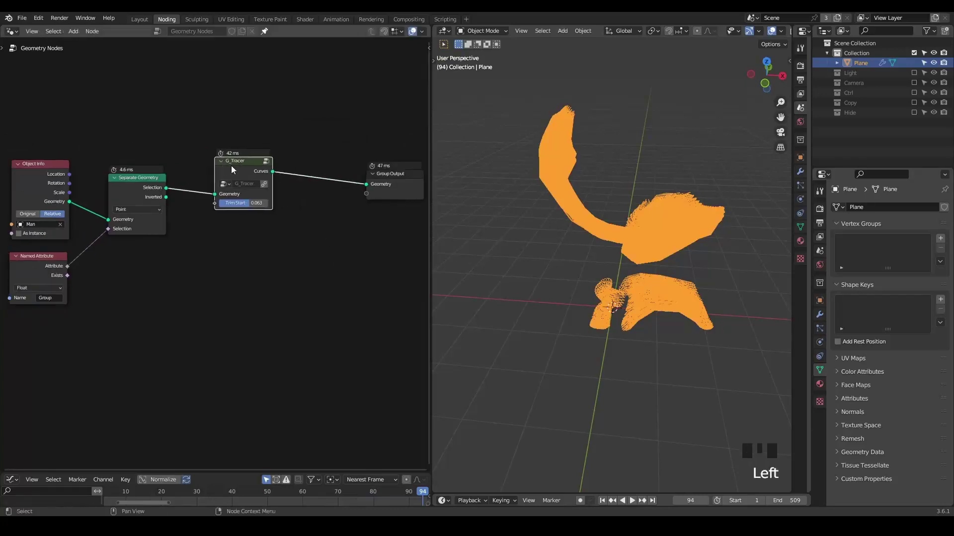
# - Add a Join Geometry node and a G_Value Precision group on the traced curves
pyautogui.press('ctrl+a')
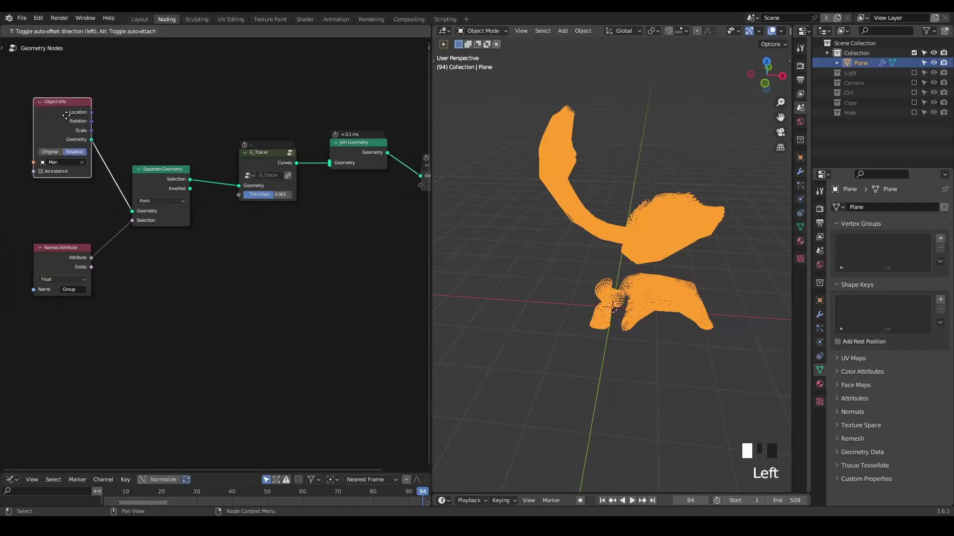
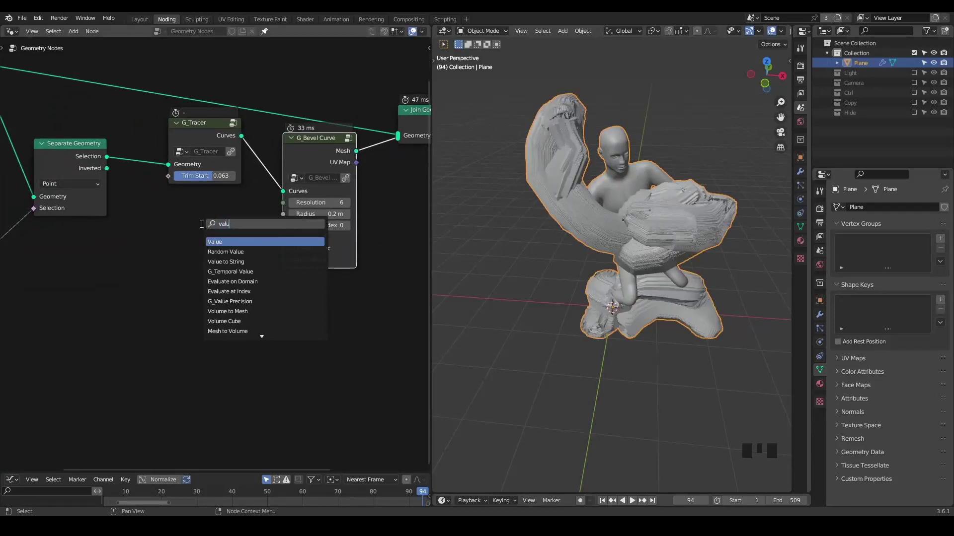
pyautogui.press('ctrl+a')
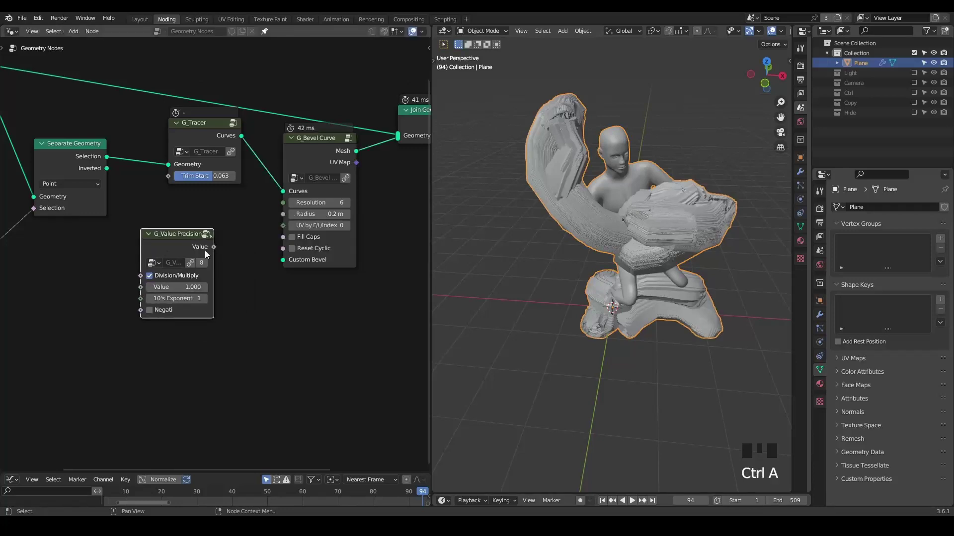
pyautogui.click(208, 289)
pyautogui.moveTo(209, 301); pyautogui.dragTo(592, 212)
# - Play the animation and orbit around the character to view the solid trailing ribbons
pyautogui.press('space')
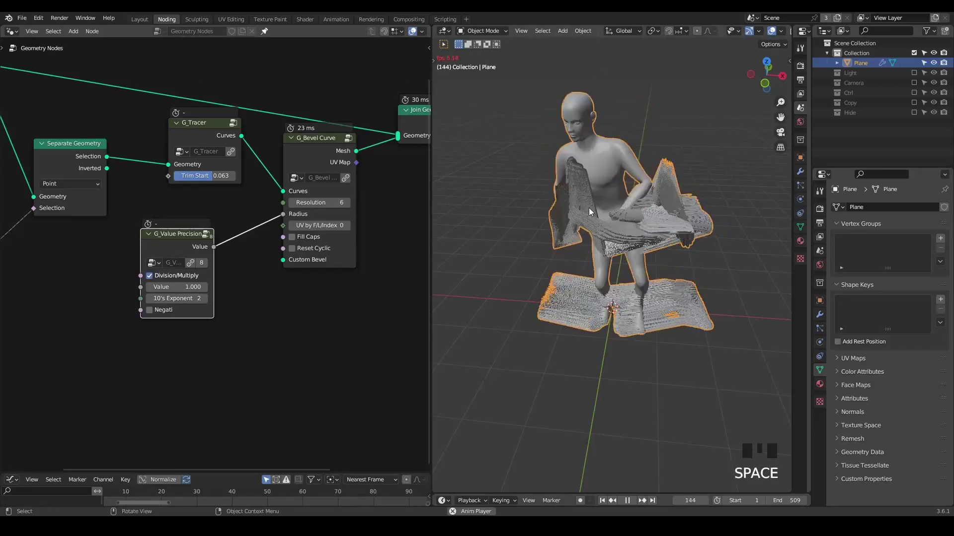
pyautogui.press('space')
pyautogui.moveTo(597, 211); pyautogui.dragTo(608, 202)
pyautogui.scroll(3)
pyautogui.moveTo(608, 202); pyautogui.dragTo(639, 217)
pyautogui.press('shift+space')
pyautogui.moveTo(626, 213); pyautogui.dragTo(600, 214)
pyautogui.press('space')
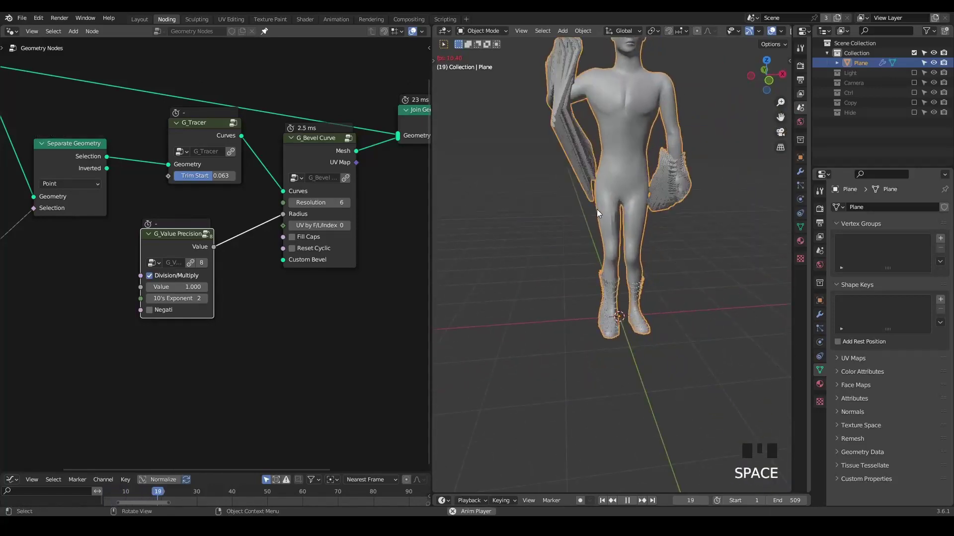
pyautogui.press('space')
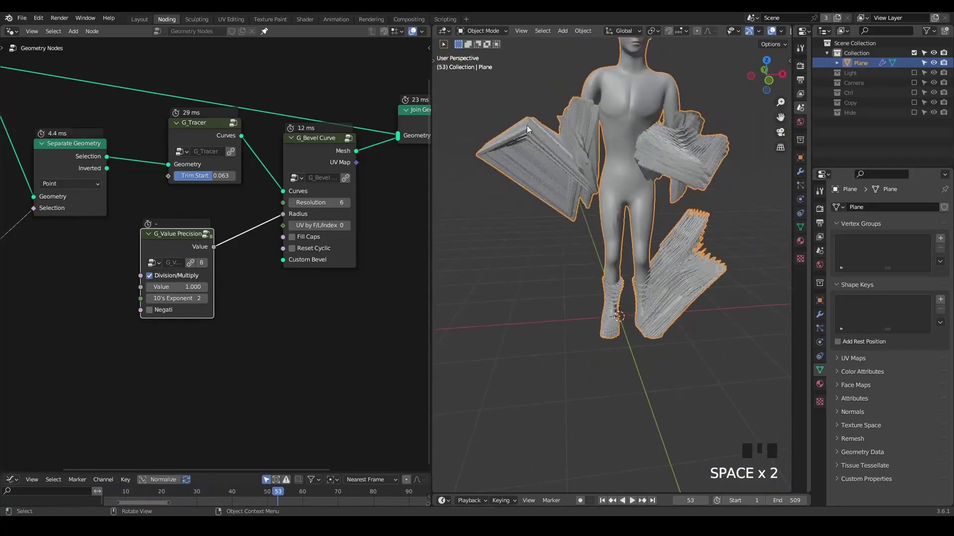
pyautogui.moveTo(601, 170); pyautogui.dragTo(568, 167)
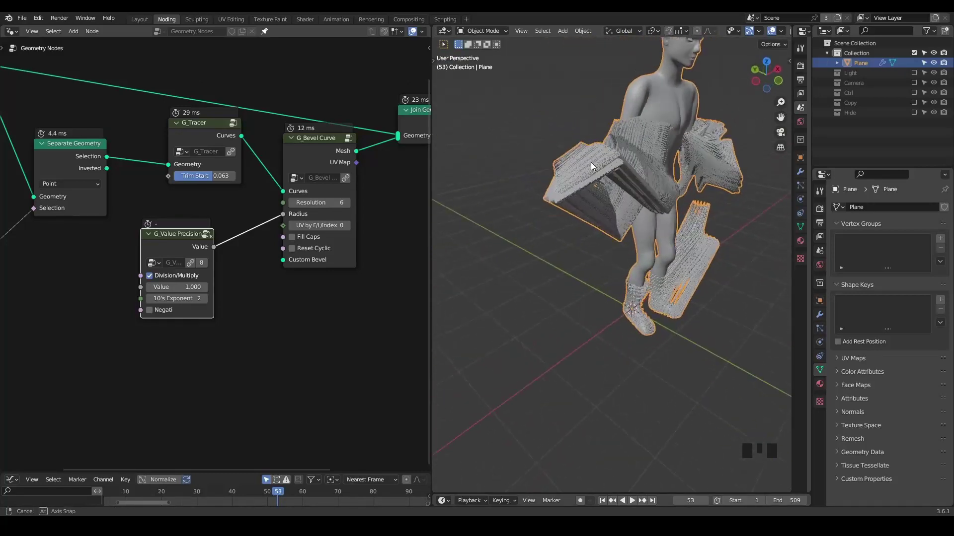
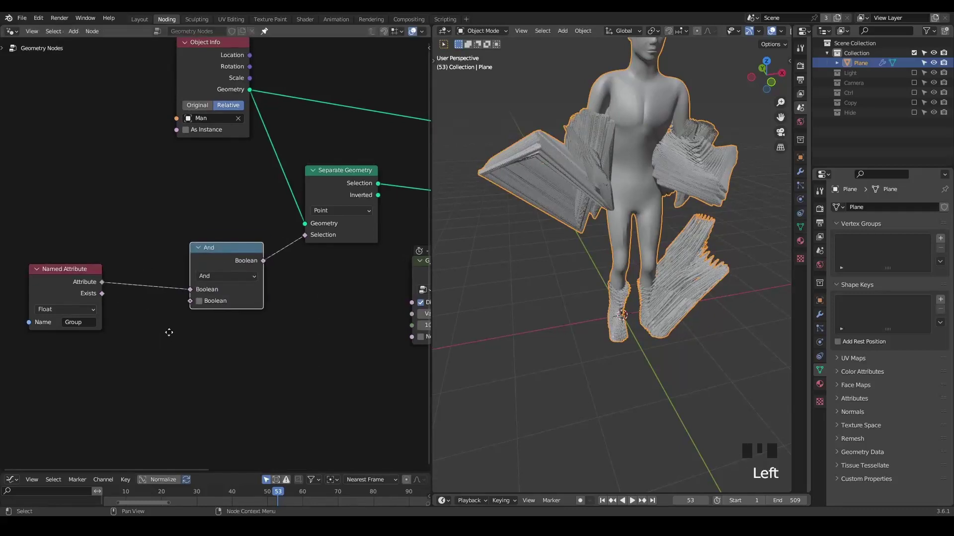
# - Add a Random Value node set to Boolean feeding the And node's second input and check the thinned trails
pyautogui.moveTo(133, 241); pyautogui.dragTo(163, 259)
pyautogui.press('ctrl+a')
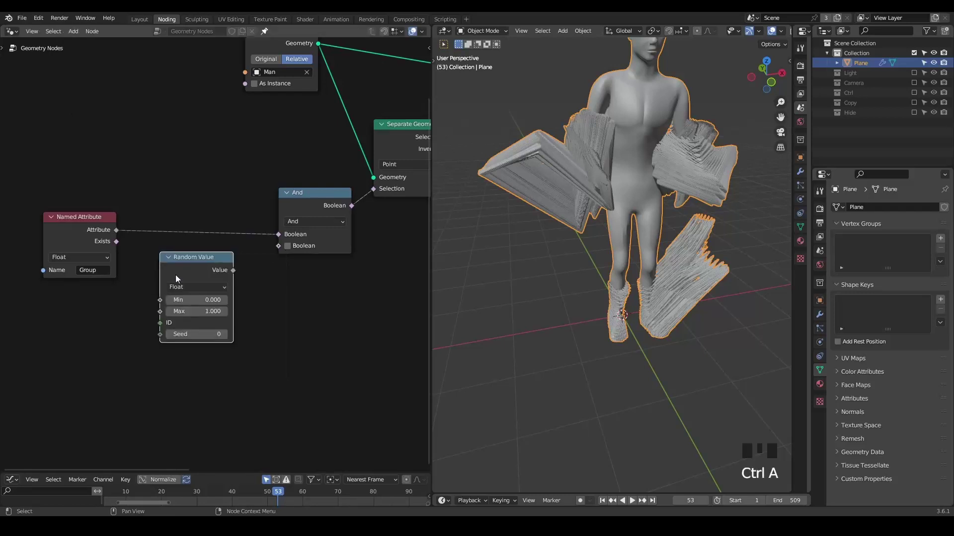
pyautogui.click(195, 282)
pyautogui.moveTo(209, 286); pyautogui.dragTo(197, 280)
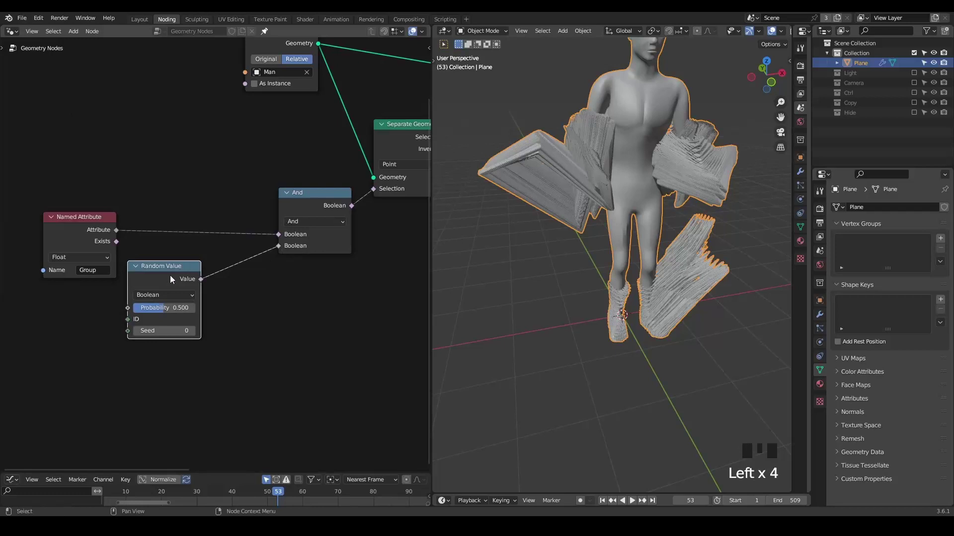
pyautogui.press('shift+space')
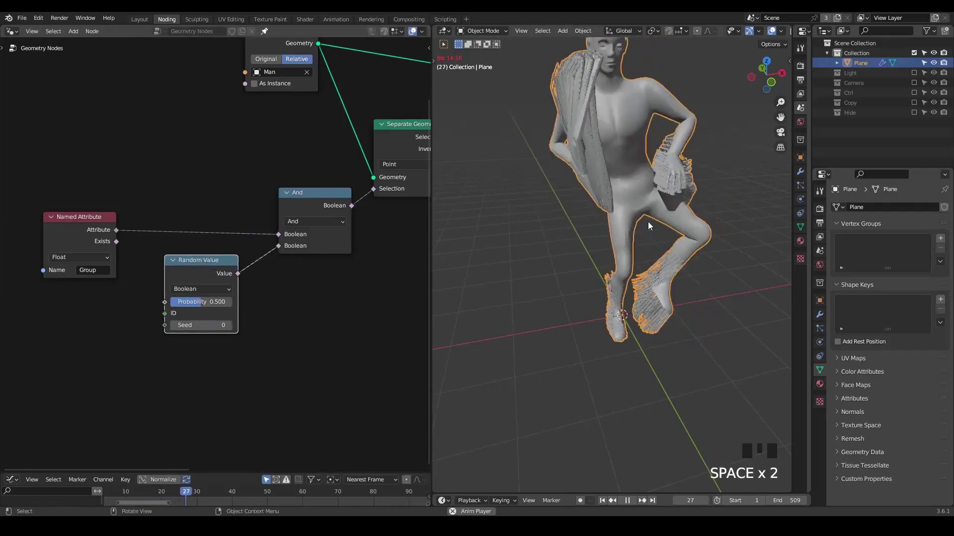
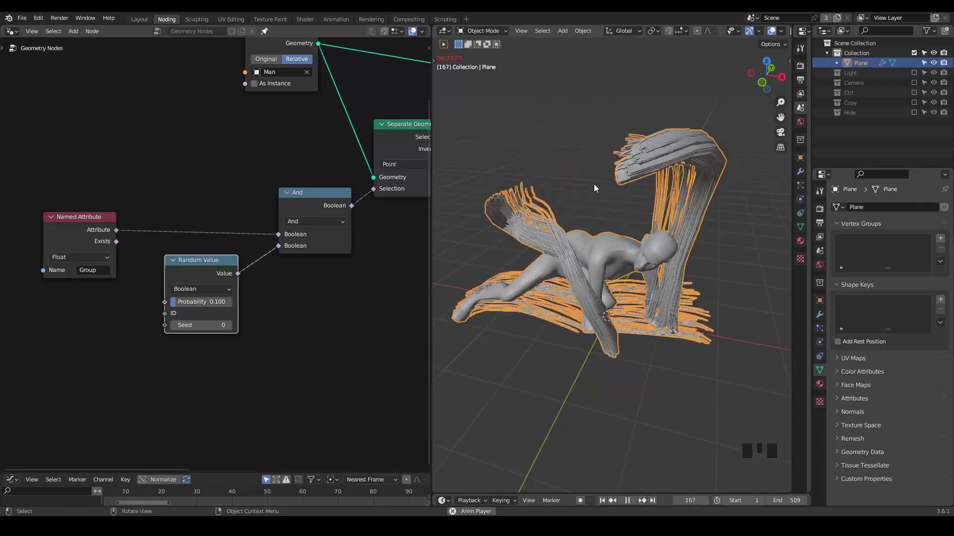
pyautogui.press('space')
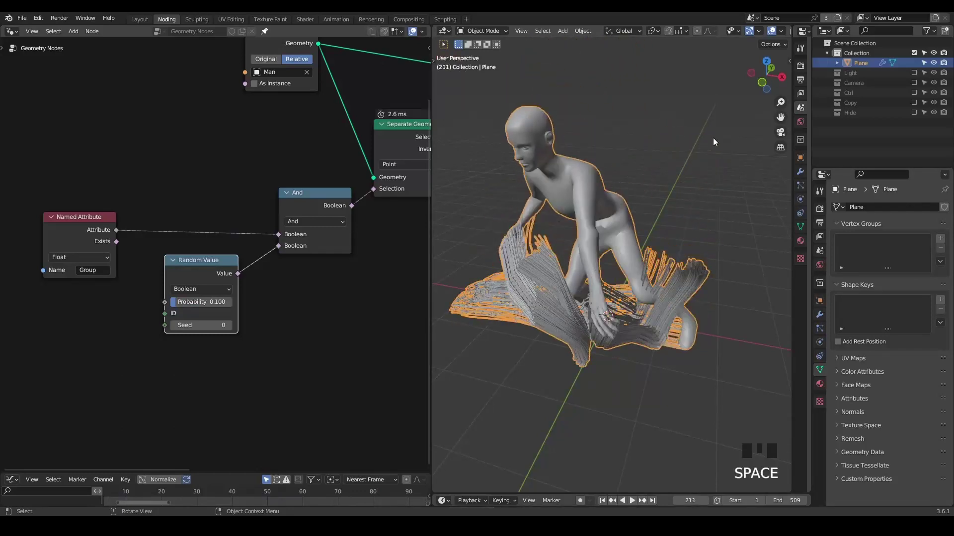
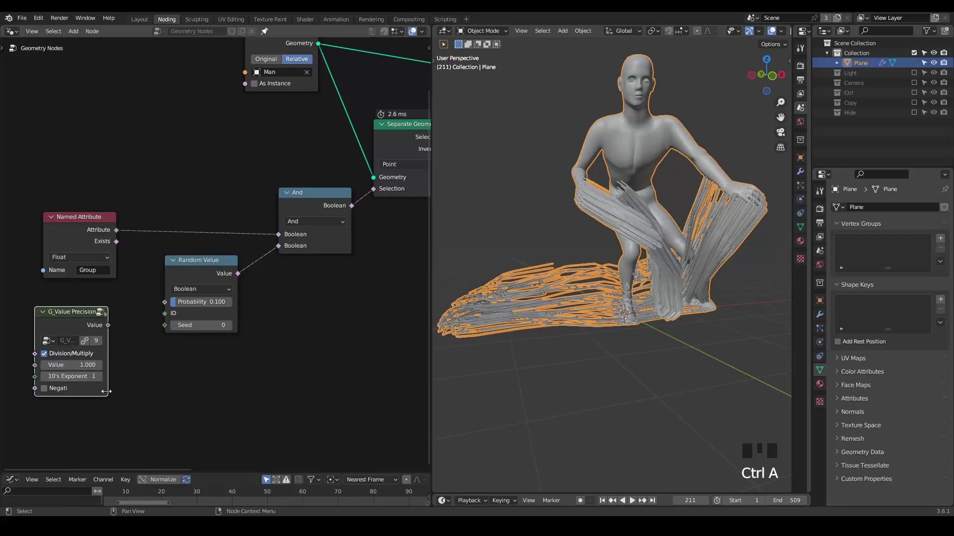
# - Drive the random Probability from G_Value Precision with seed 25 and review the trails in playback
pyautogui.moveTo(41, 397); pyautogui.dragTo(172, 309)
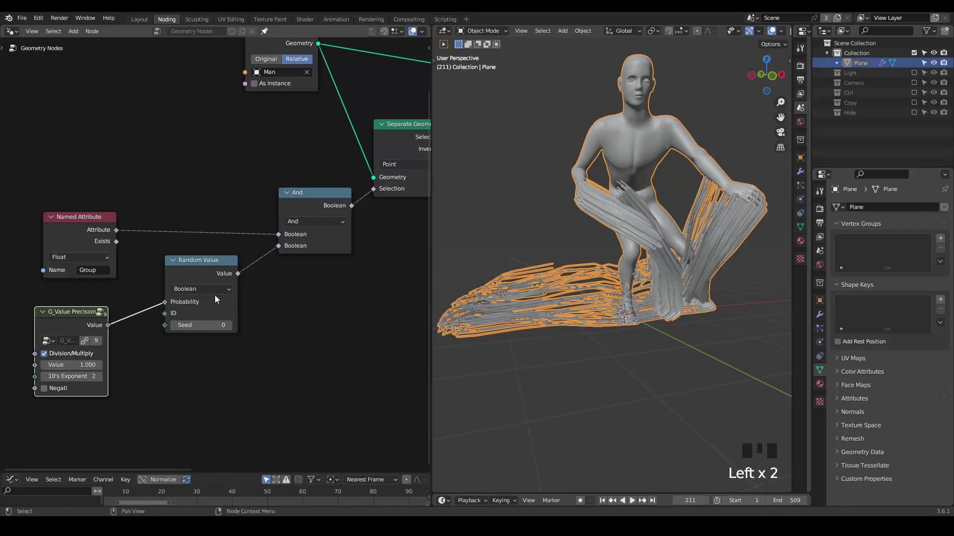
pyautogui.press('shift+space')
pyautogui.moveTo(631, 205); pyautogui.dragTo(604, 227)
pyautogui.scroll(-3)
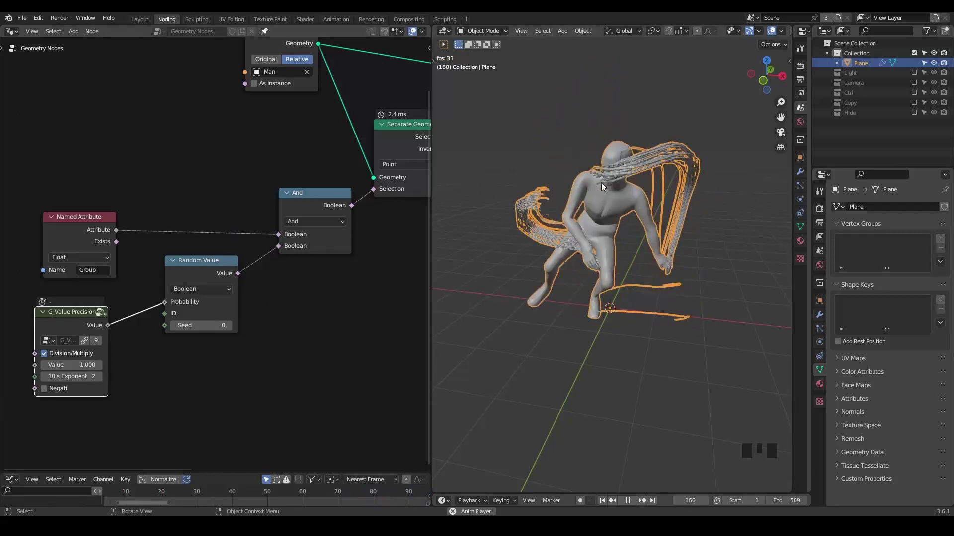
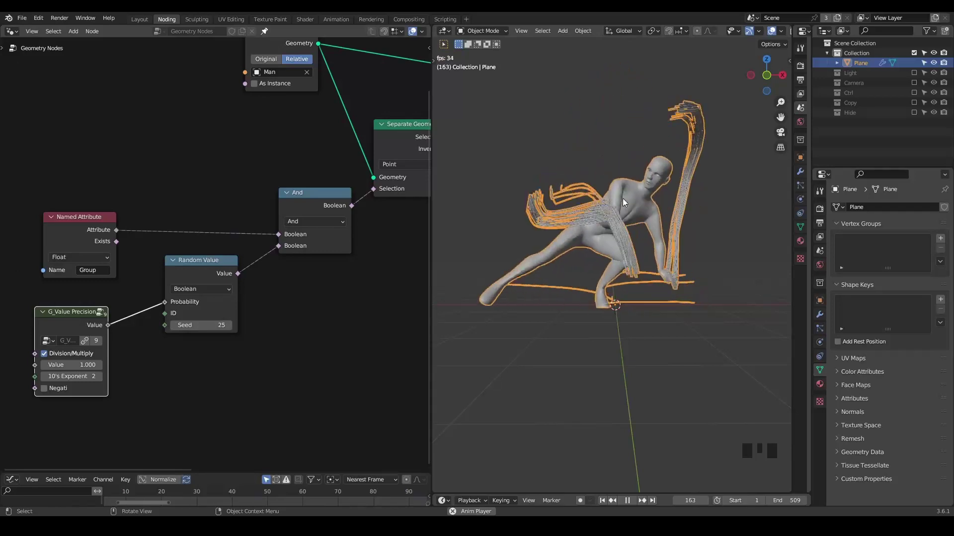
pyautogui.moveTo(624, 203); pyautogui.dragTo(605, 233)
pyautogui.scroll(-3)
pyautogui.moveTo(612, 232); pyautogui.dragTo(674, 157)
pyautogui.press('space')
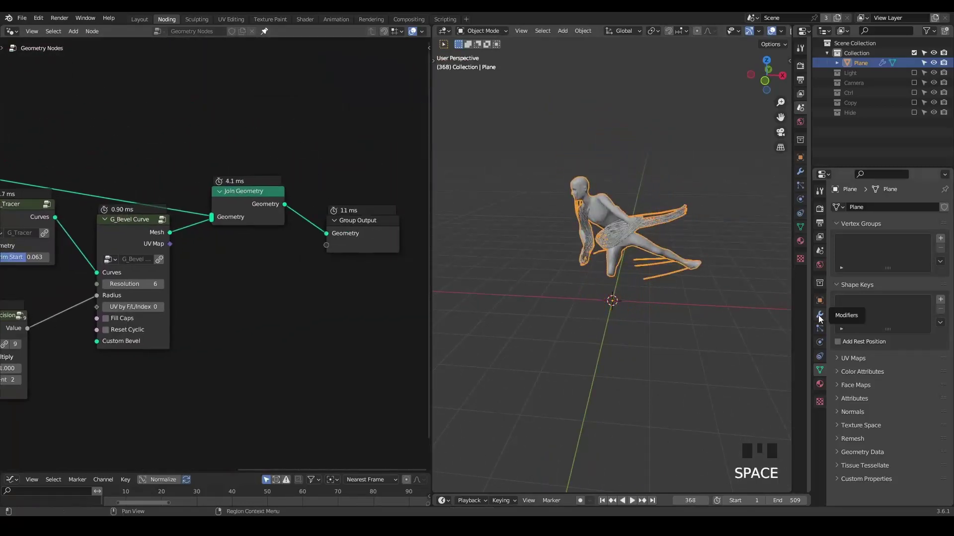
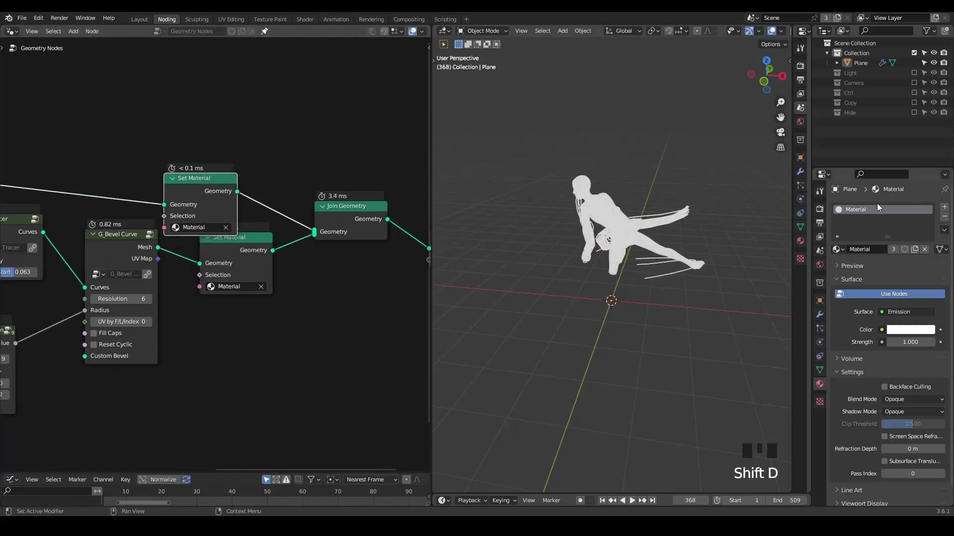
# - Adjust the emissive trail material colour and enable Bloom so the white trails glow on the dark figure
pyautogui.moveTo(951, 207); pyautogui.dragTo(929, 254)
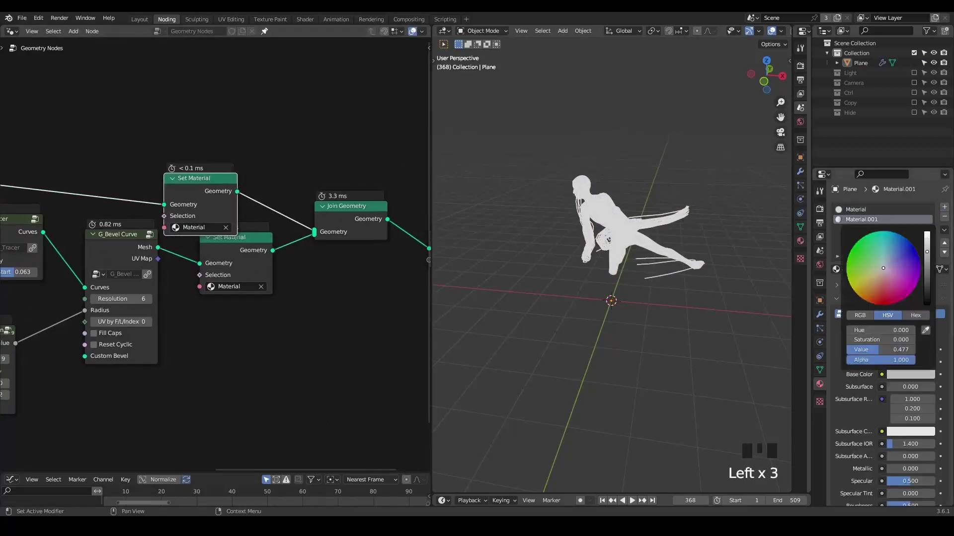
pyautogui.moveTo(207, 265); pyautogui.dragTo(643, 164)
pyautogui.press('shift+space')
pyautogui.press('space')
pyautogui.click(849, 295)
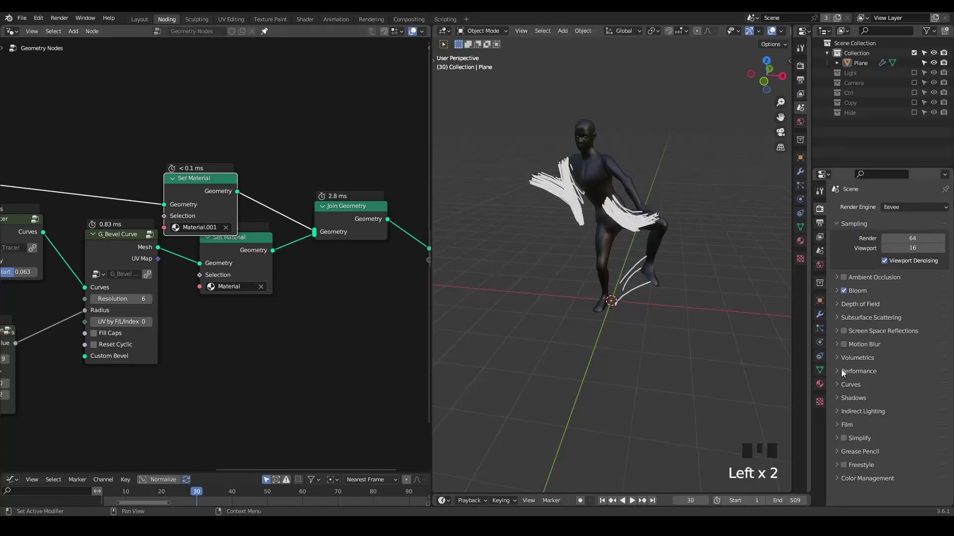
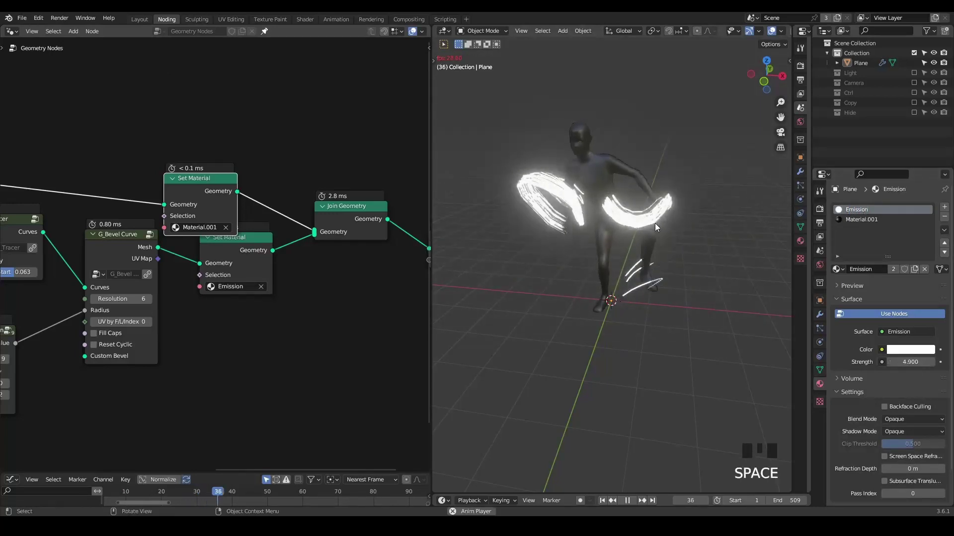
# - Play back the trails with G_Value Precision at 4.000, showing glowing trails only in patches
pyautogui.press('space')
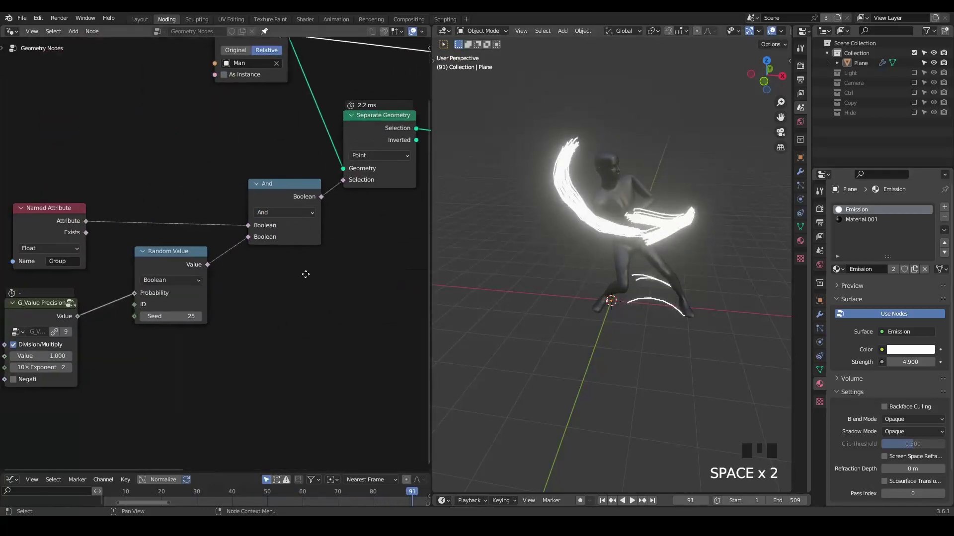
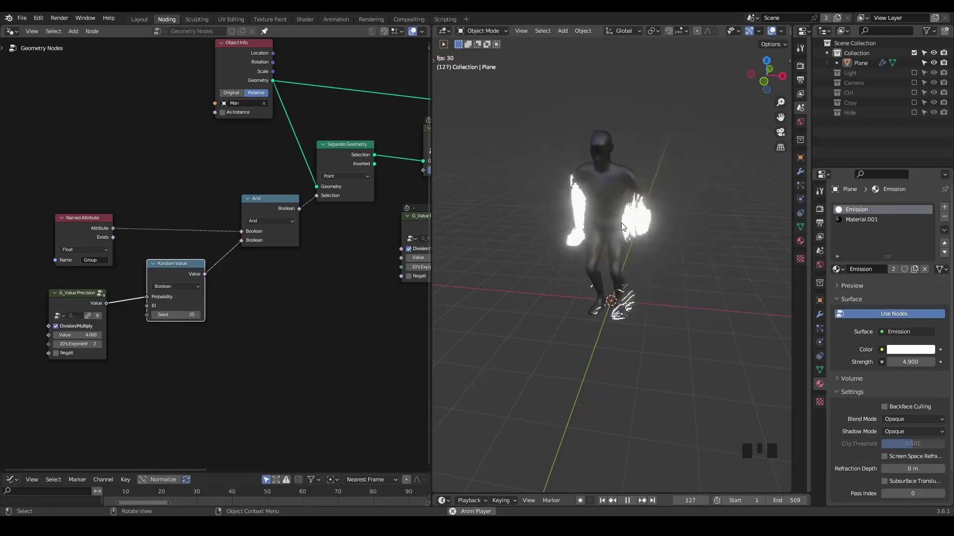
pyautogui.press('space')
pyautogui.moveTo(604, 273); pyautogui.dragTo(654, 271)
pyautogui.press('space')
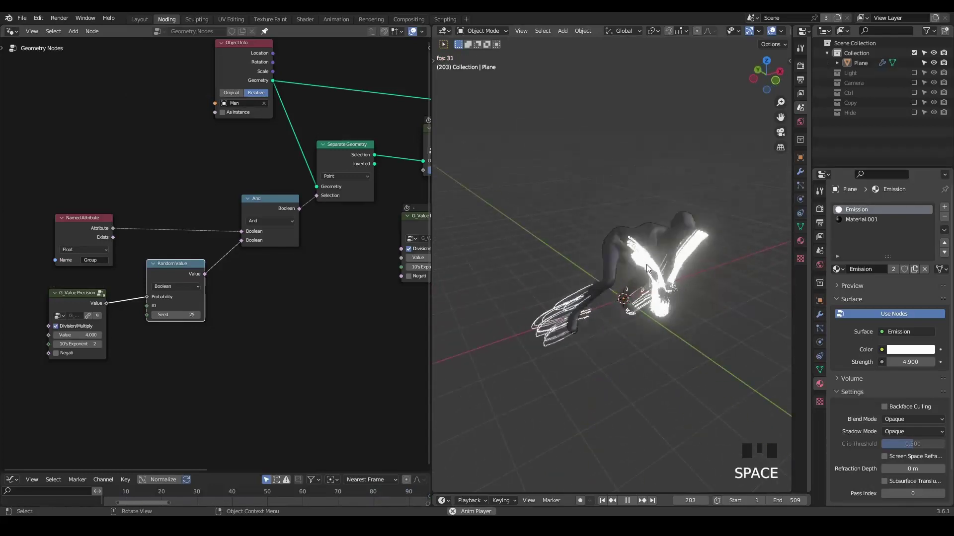
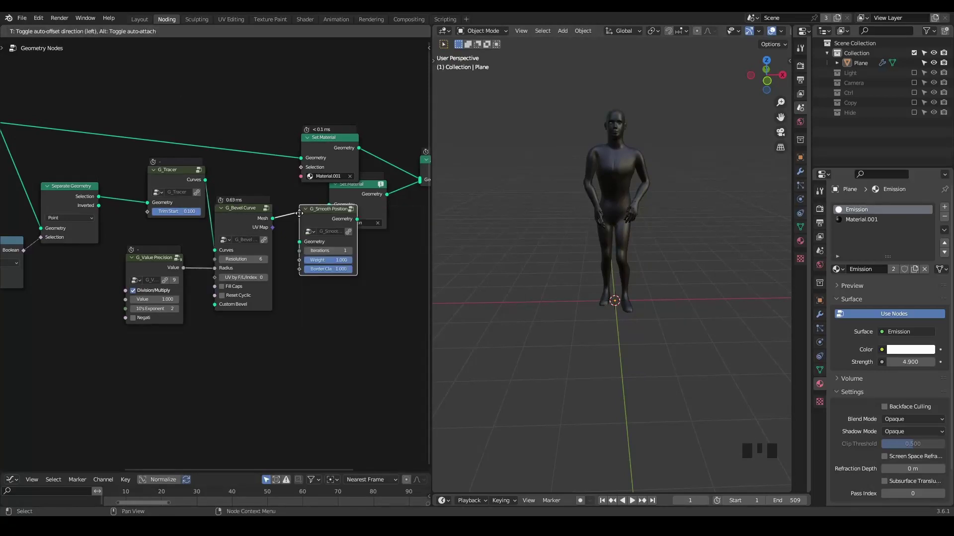
# - Move G_Smooth Position between G_Tracer and G_Bevel Curve, set Trim Start 0.1, and preview the trails
pyautogui.click(260, 218)
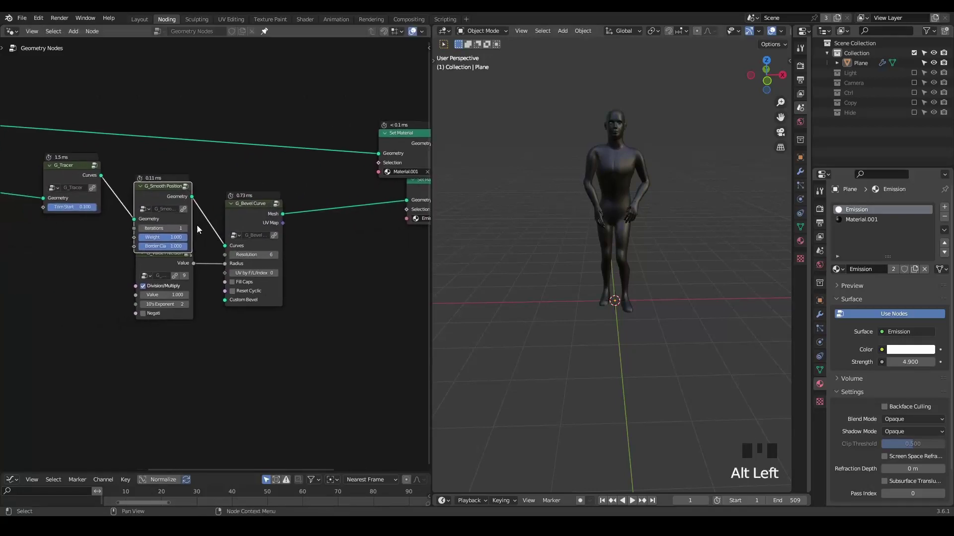
pyautogui.moveTo(158, 267); pyautogui.dragTo(647, 179)
pyautogui.press('z')
pyautogui.press('shift+space')
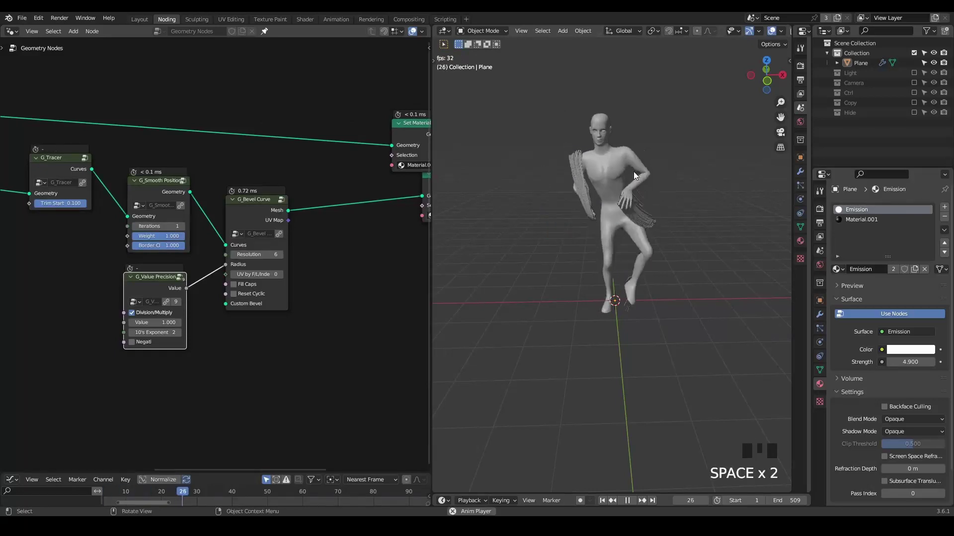
pyautogui.press('space')
pyautogui.scroll(3)
pyautogui.click(147, 189)
pyautogui.press('m')
pyautogui.press('m')
pyautogui.press('m')
# - Insert a Resample Curve node with Count 10 before the smoothing
pyautogui.scroll(3)
pyautogui.moveTo(586, 183); pyautogui.dragTo(562, 202)
pyautogui.scroll(3)
pyautogui.moveTo(566, 202); pyautogui.dragTo(188, 191)
pyautogui.press('m')
pyautogui.press('m')
pyautogui.press('m')
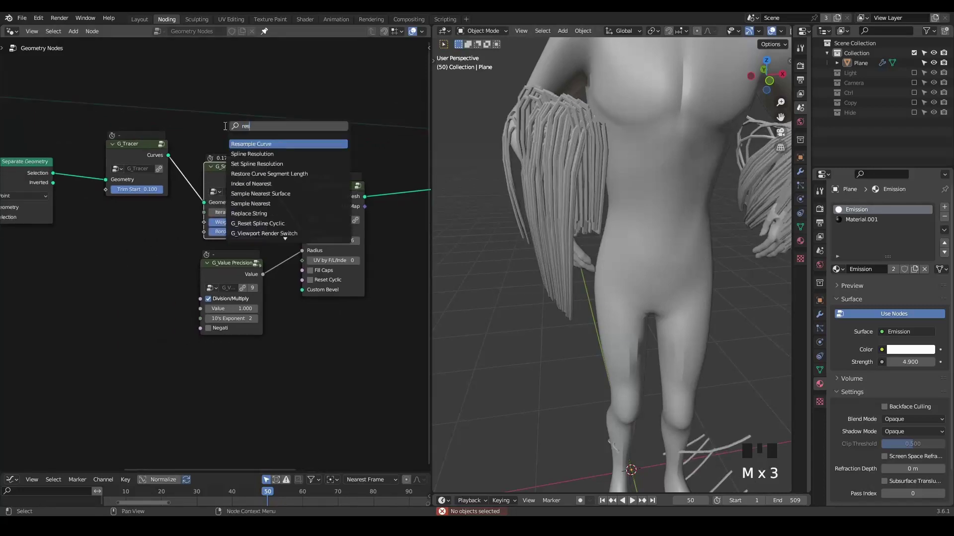
pyautogui.press('ctrl+a')
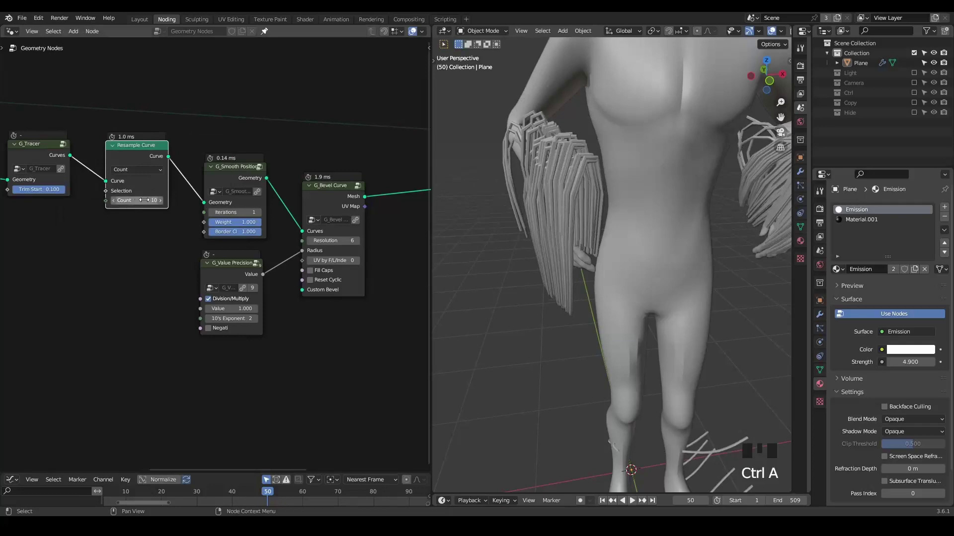
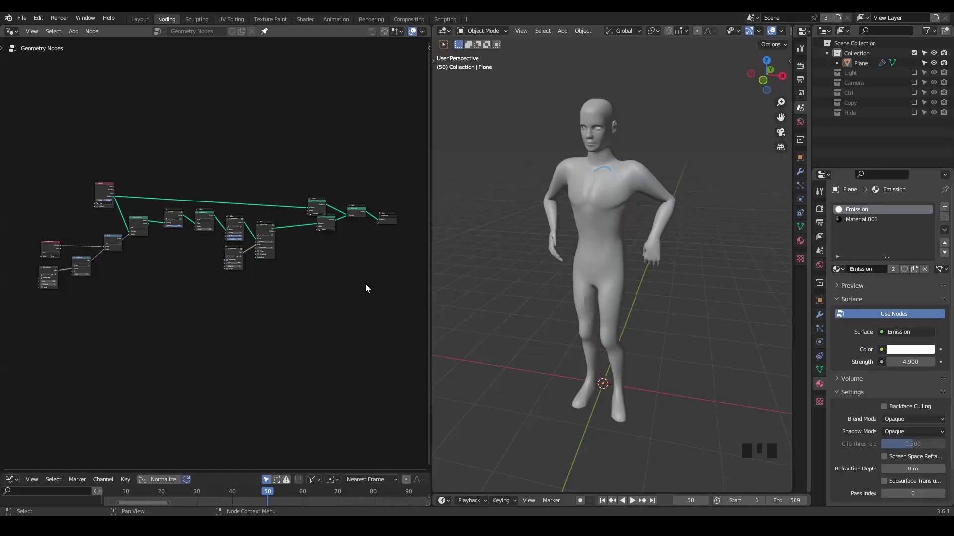
# - Rearrange the existing nodes to make room for a particle branch beside the separation nodes
pyautogui.middleClick(195, 286)
pyautogui.scroll(3)
pyautogui.moveTo(244, 152); pyautogui.dragTo(242, 233)
pyautogui.scroll(3)
pyautogui.click(212, 281)
pyautogui.click(219, 264)
pyautogui.click(280, 269)
pyautogui.press('g')
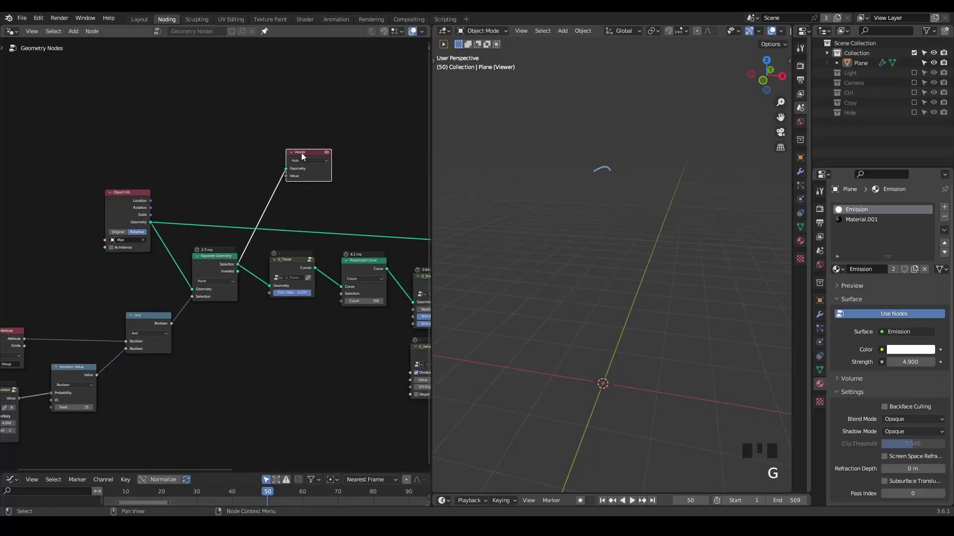
pyautogui.press('d')
pyautogui.rightClick(639, 154)
pyautogui.press('d')
# - Duplicate Separate Geometry above the original, feed it the character geometry, and set it to Face
pyautogui.middleClick(252, 275)
pyautogui.scroll(3)
pyautogui.click(218, 284)
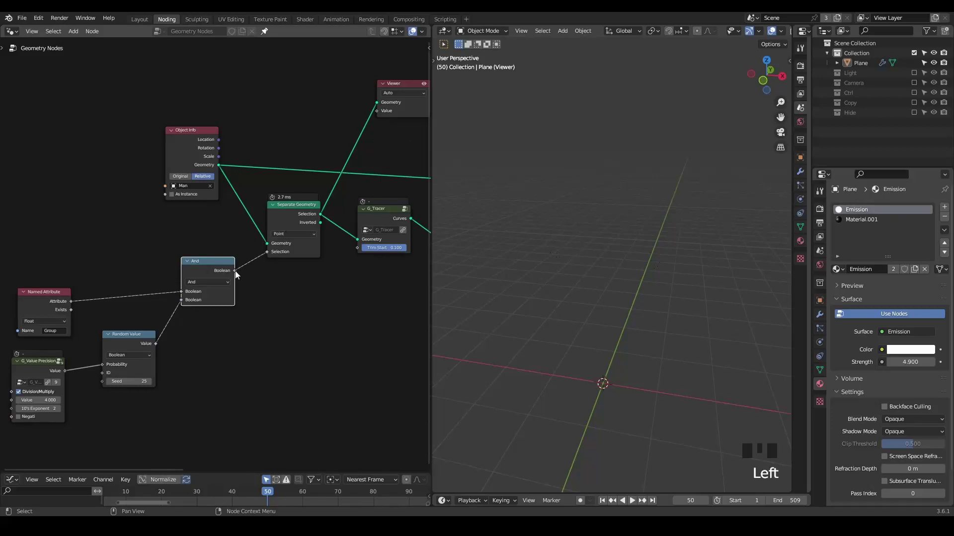
pyautogui.click(286, 217)
pyautogui.press('ctrl+shift+d')
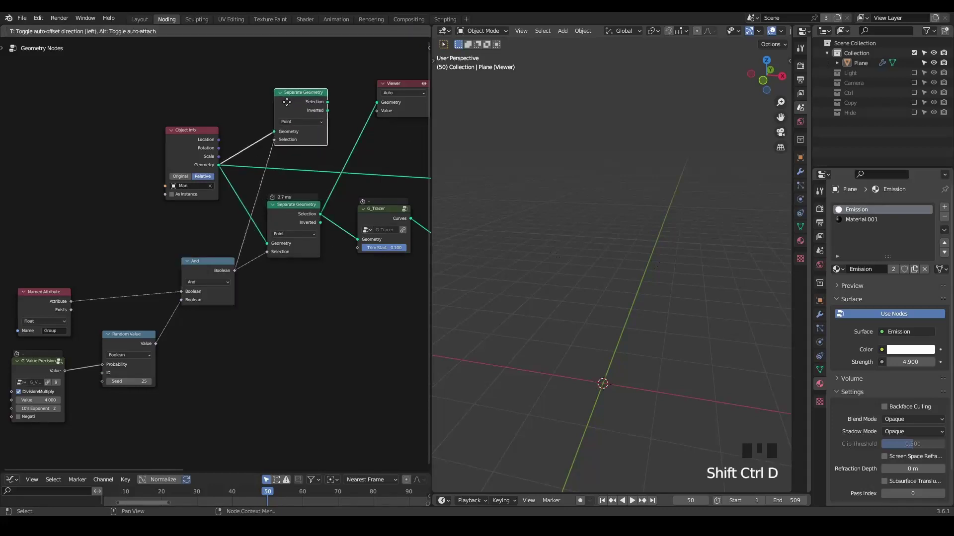
pyautogui.moveTo(286, 126); pyautogui.dragTo(316, 162)
pyautogui.moveTo(316, 162); pyautogui.dragTo(278, 119)
pyautogui.click(278, 119)
pyautogui.press('space')
pyautogui.press('space')
# - Preview the face-separated geometry in the Viewer and add G_Points Distribute with amount 15
pyautogui.middleClick(630, 312)
pyautogui.scroll(3)
pyautogui.moveTo(616, 298); pyautogui.dragTo(249, 205)
pyautogui.click(249, 205)
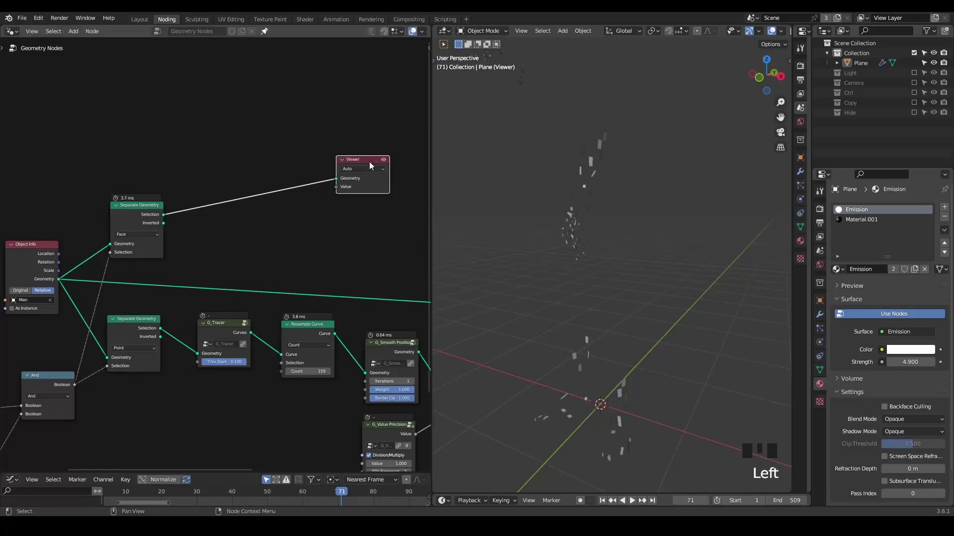
pyautogui.press('ctrl+a')
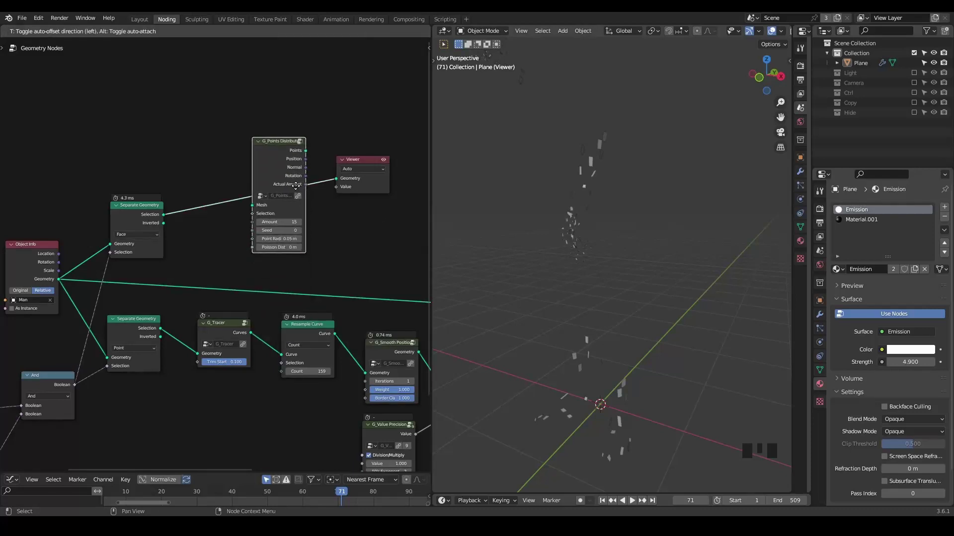
pyautogui.middleClick(262, 213)
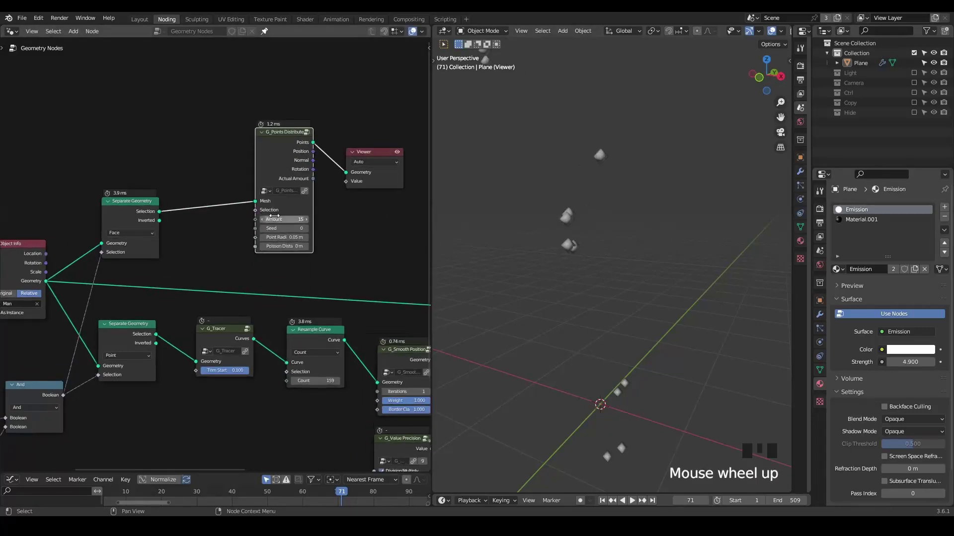
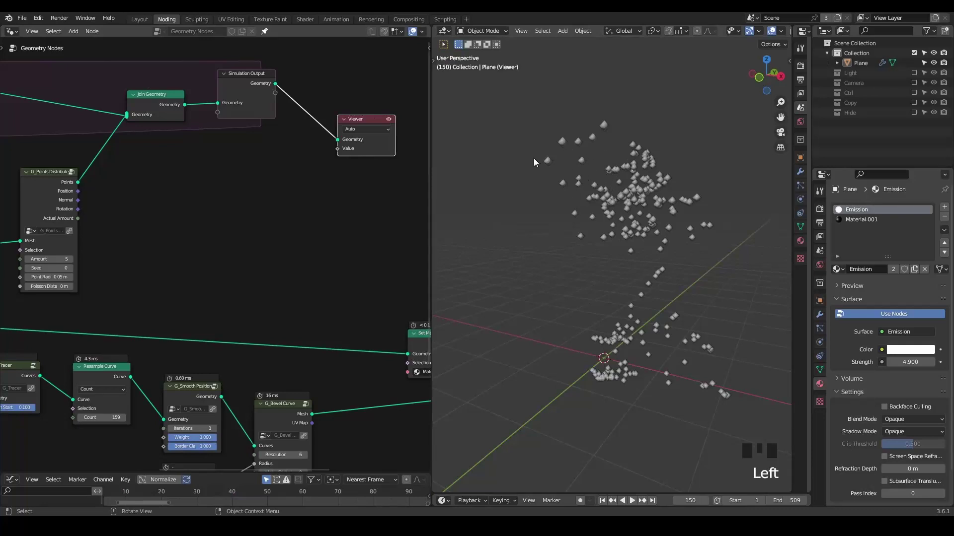
# - Add a Set Position node inside the simulation zone with G_Noise 3D feeding its Offset
pyautogui.press('x')
pyautogui.click(237, 97)
pyautogui.press('ctrl+a')
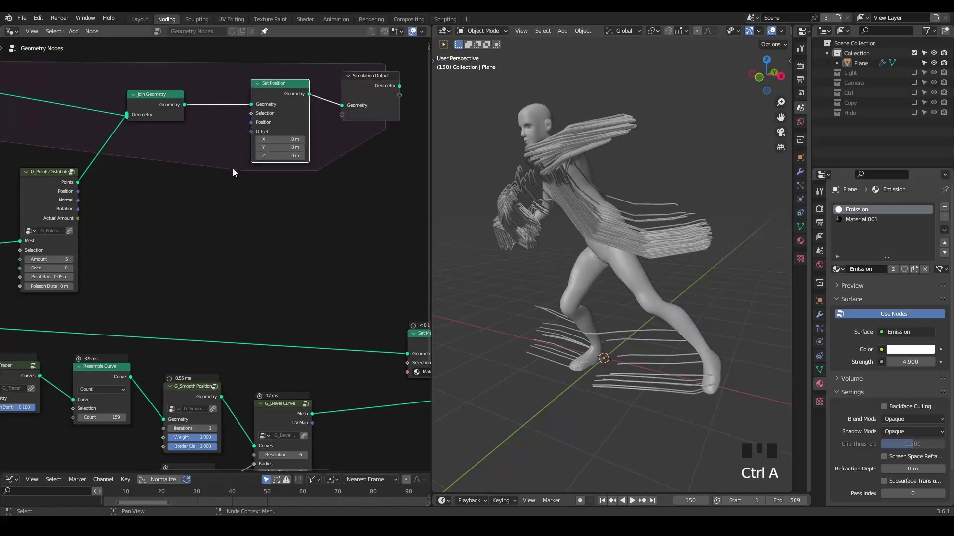
pyautogui.middleClick(212, 177)
pyautogui.press('ctrl+a')
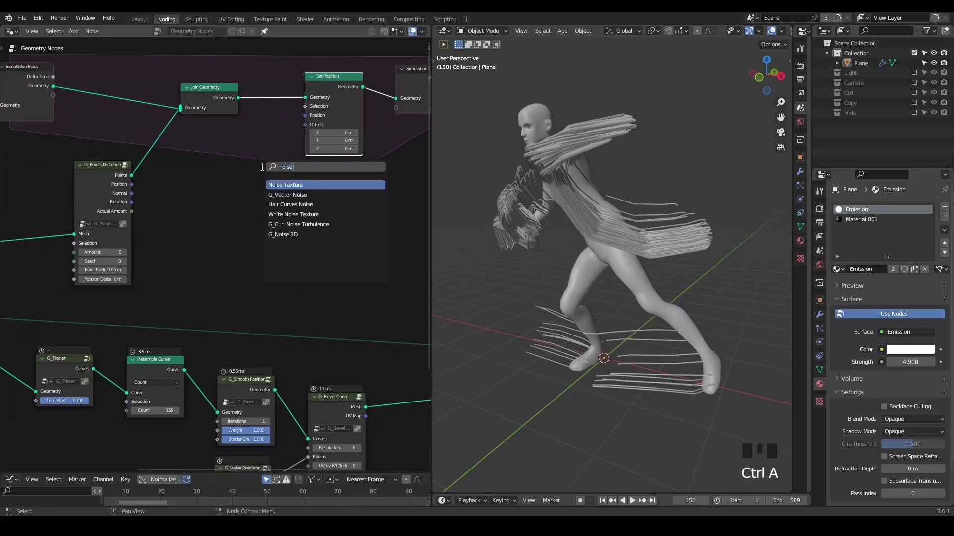
pyautogui.click(262, 174)
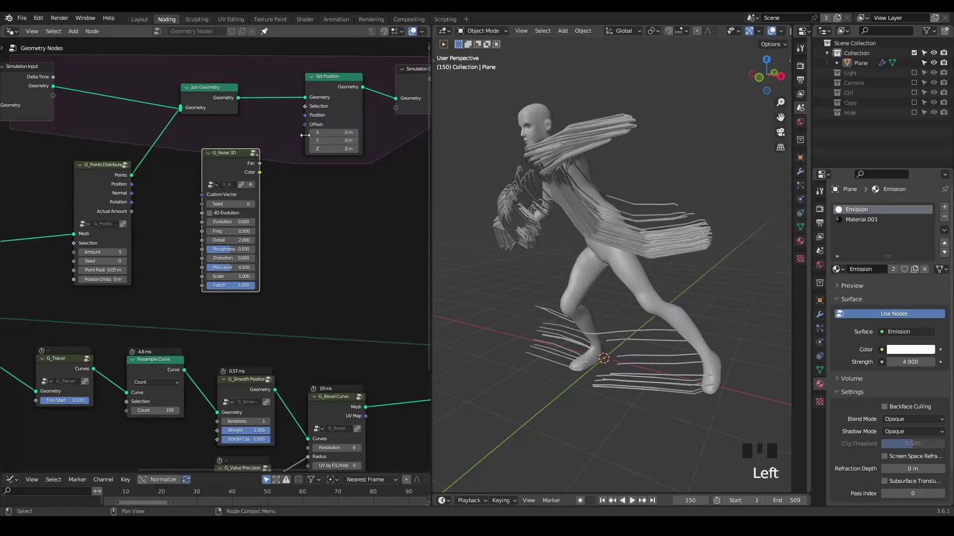
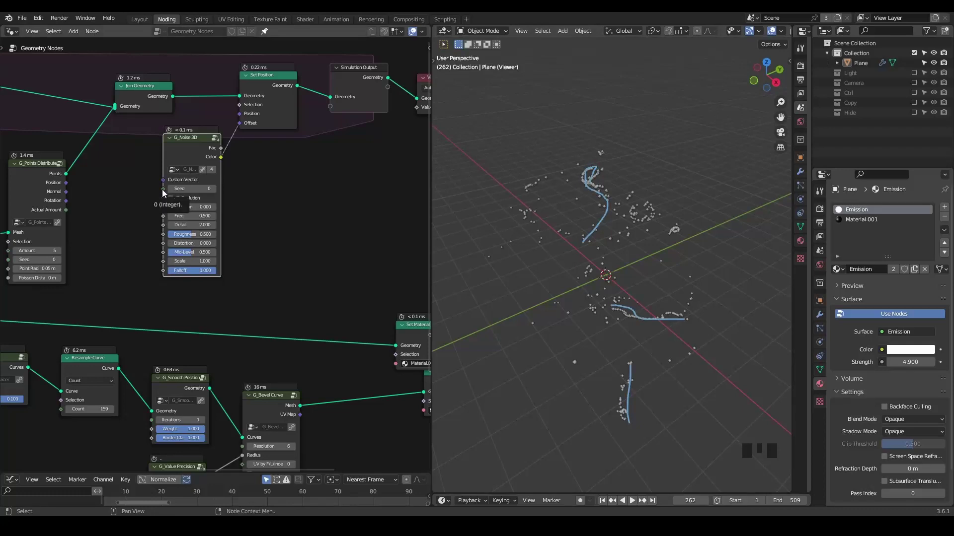
# - Insert the G_Set Particle Params group after G_Points Distribute
pyautogui.middleClick(321, 190)
pyautogui.scroll(-3)
pyautogui.click(374, 75)
pyautogui.press('g')
pyautogui.click(199, 204)
pyautogui.scroll(3)
pyautogui.middleClick(220, 227)
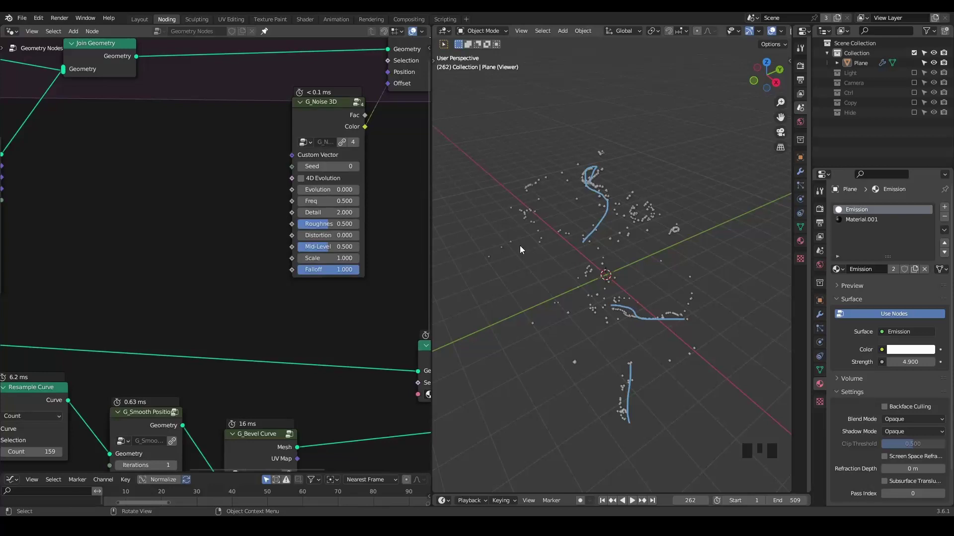
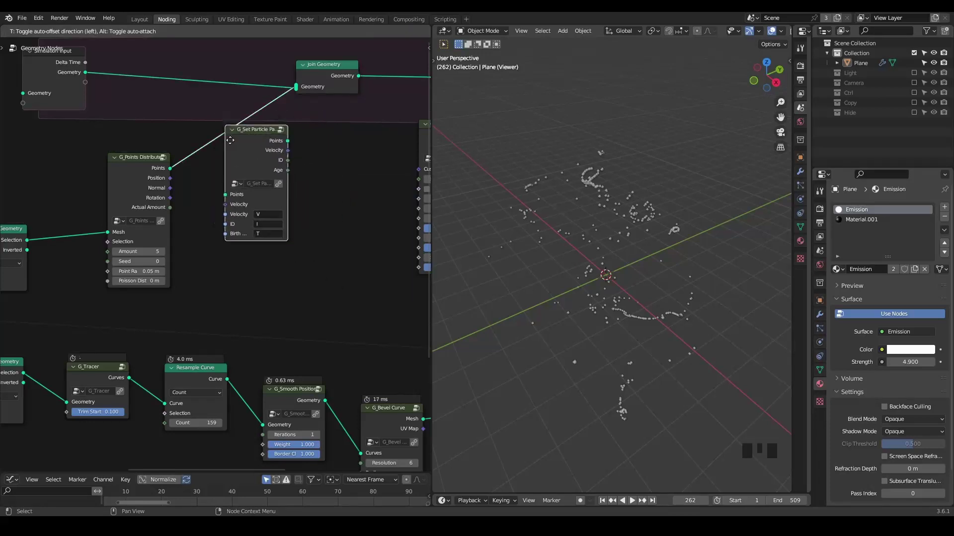
# - Wire the scattered points through the particle parameters group, link particle ID to the noise Seed, and preview
pyautogui.moveTo(294, 163); pyautogui.dragTo(188, 143)
pyautogui.moveTo(188, 143); pyautogui.dragTo(200, 142)
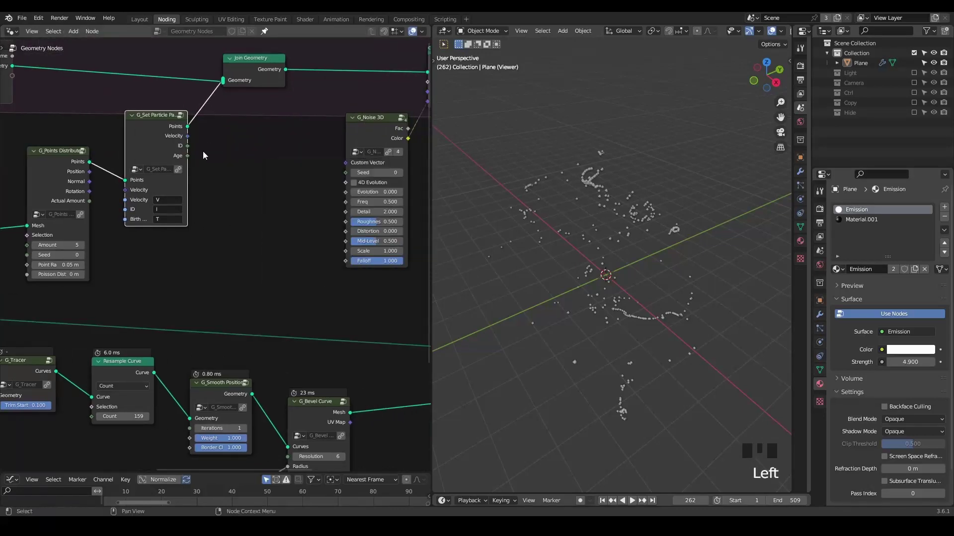
pyautogui.click(187, 154)
pyautogui.press('shift+space')
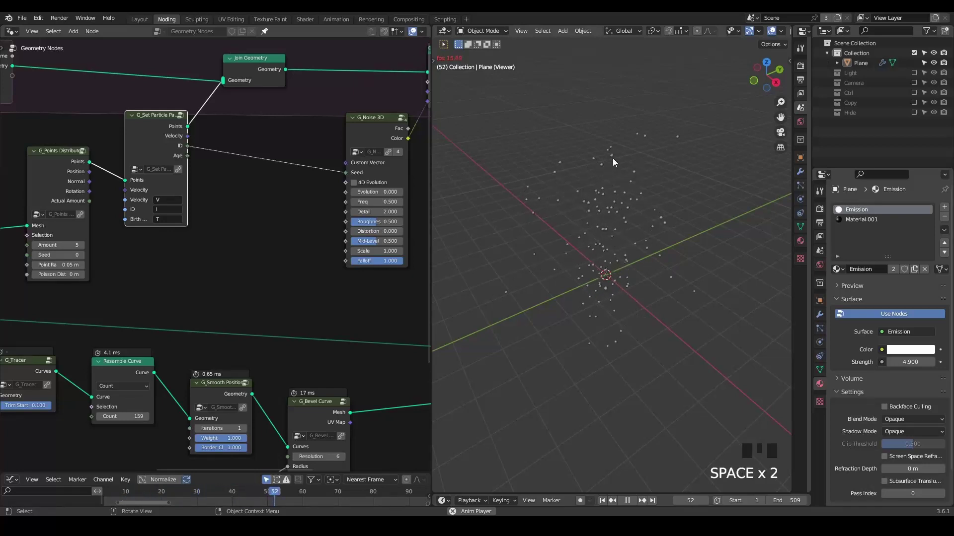
pyautogui.press('space')
pyautogui.moveTo(175, 173); pyautogui.dragTo(175, 148)
pyautogui.click(176, 148)
pyautogui.click(281, 122)
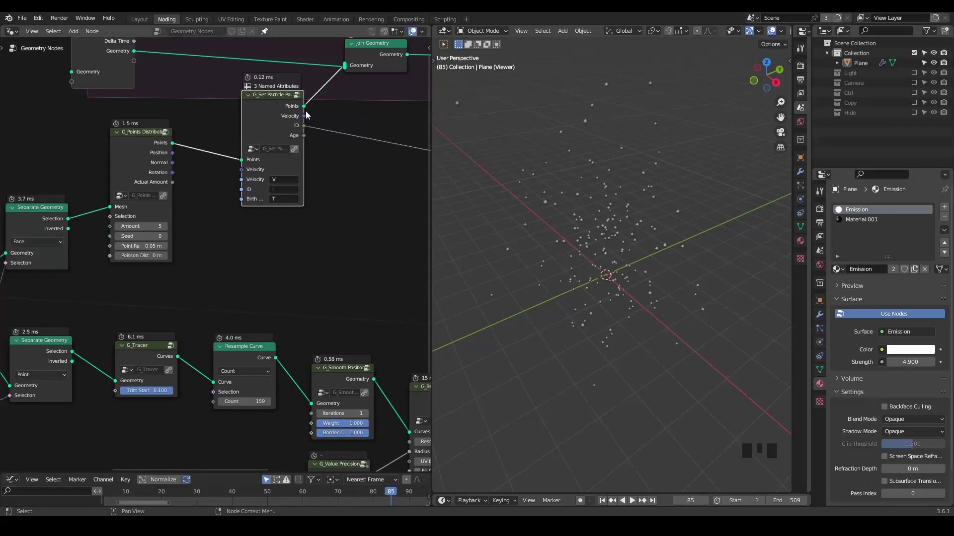
# - Store a named attribute after the scattered points, fed by the Scene Time frame
pyautogui.press('ctrl+a')
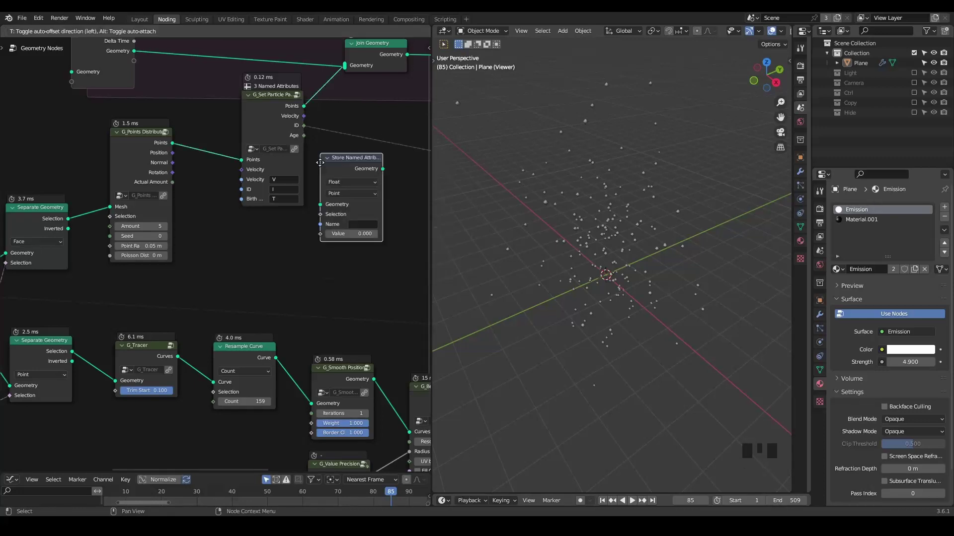
pyautogui.moveTo(256, 148); pyautogui.dragTo(330, 241)
pyautogui.click(330, 241)
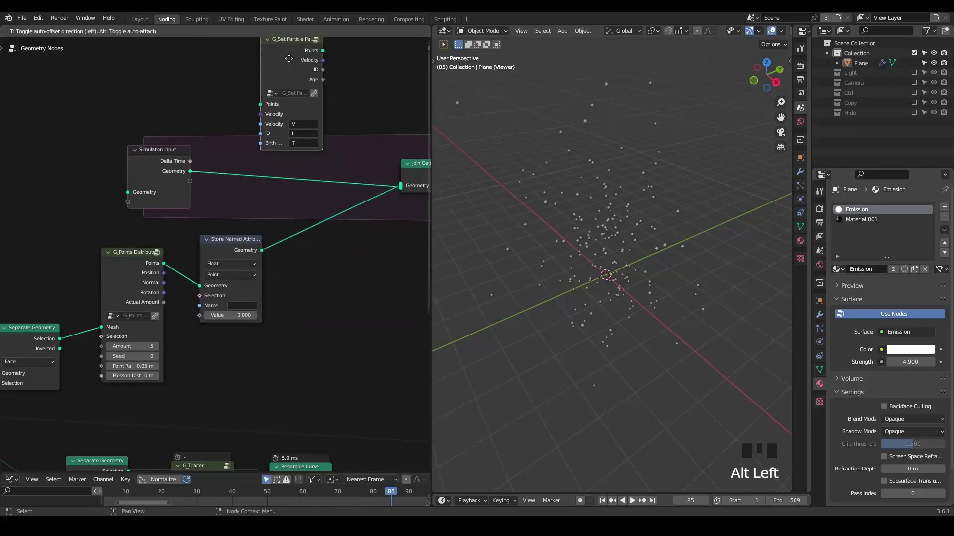
pyautogui.click(222, 265)
pyautogui.click(236, 251)
pyautogui.moveTo(237, 304); pyautogui.dragTo(326, 269)
pyautogui.click(326, 269)
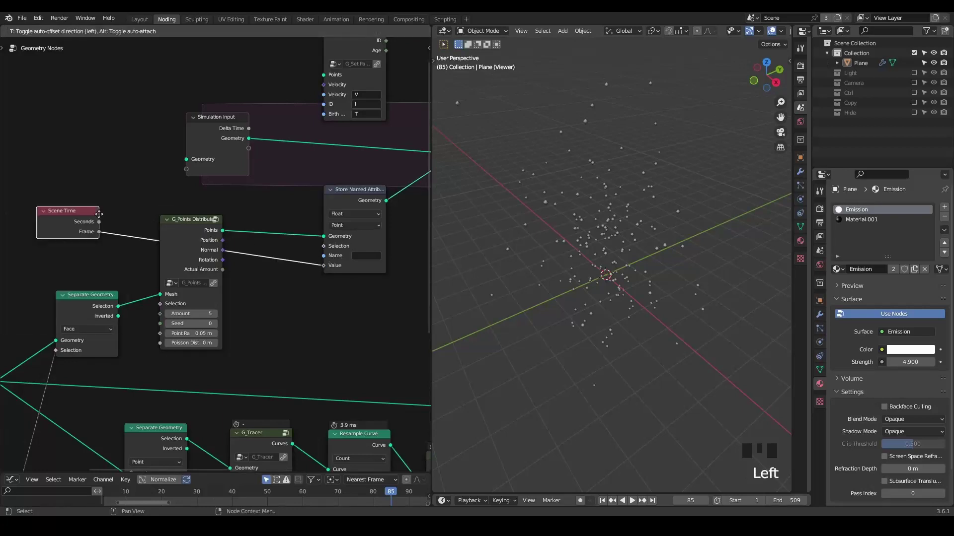
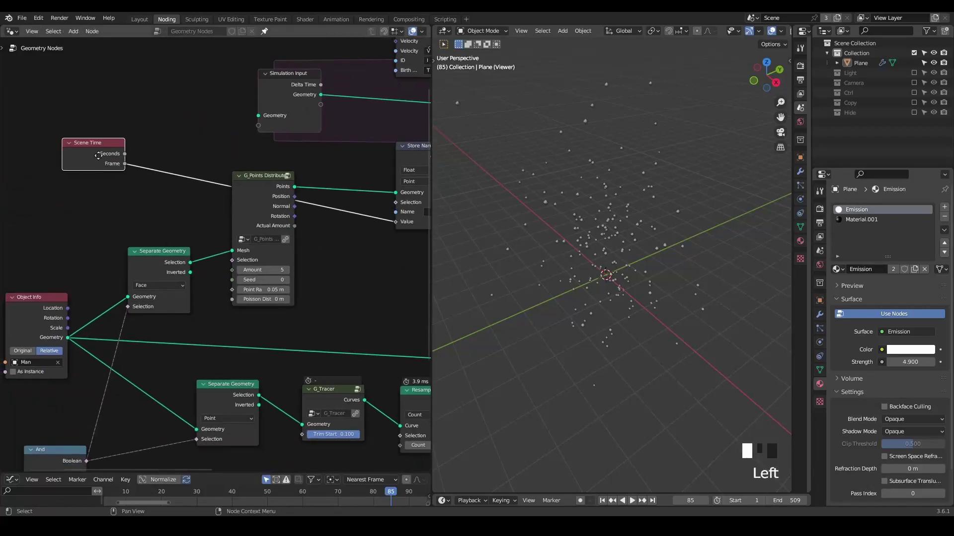
# - Store Index as ID and route the frame through an Add 0.5 node into the T attribute
pyautogui.click(79, 163)
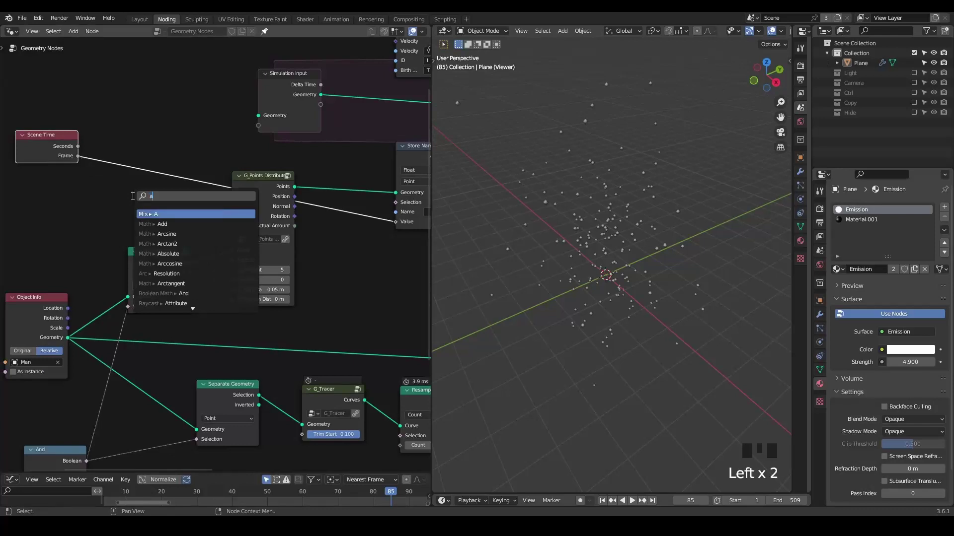
pyautogui.press('d')
pyautogui.click(153, 199)
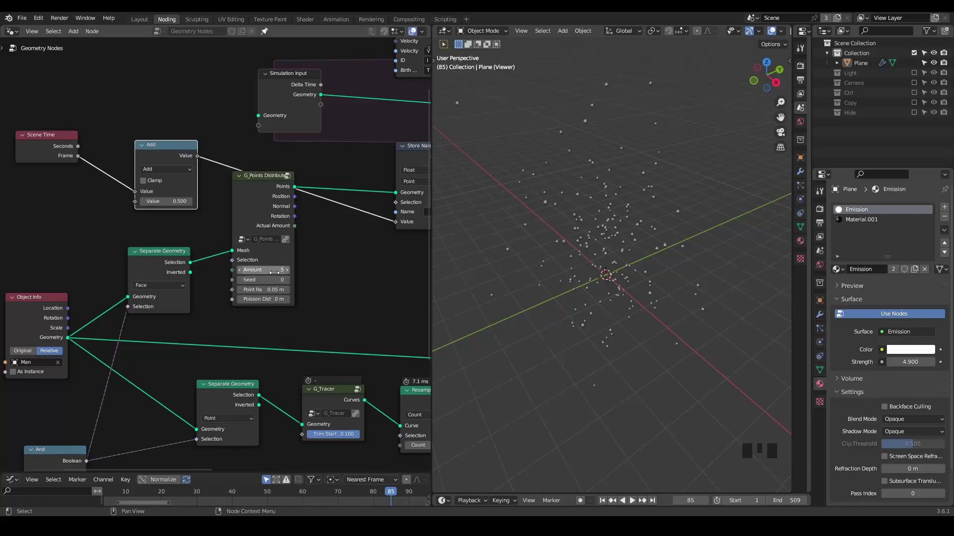
pyautogui.press('d')
pyautogui.click(47, 163)
pyautogui.press('d')
pyautogui.press('d')
pyautogui.moveTo(92, 210); pyautogui.dragTo(181, 197)
pyautogui.moveTo(182, 197); pyautogui.dragTo(175, 197)
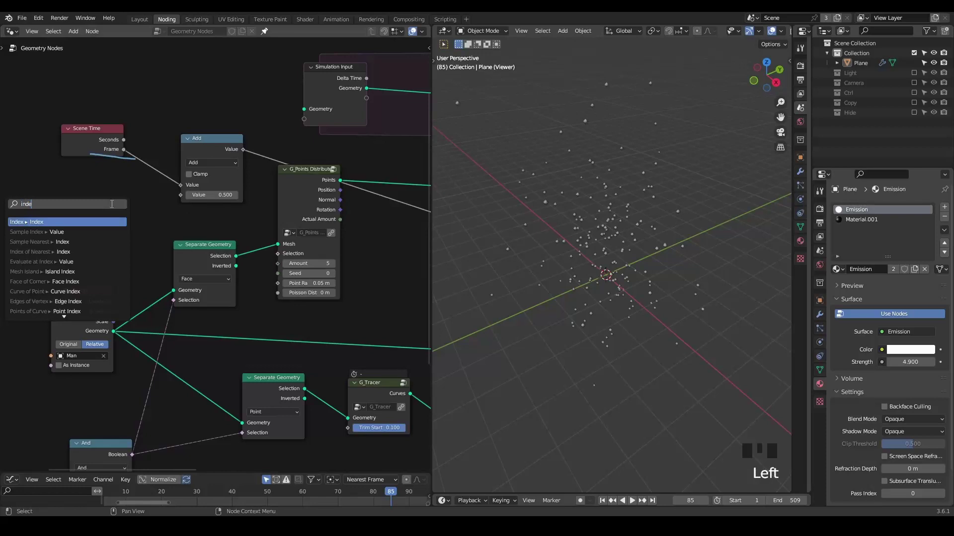
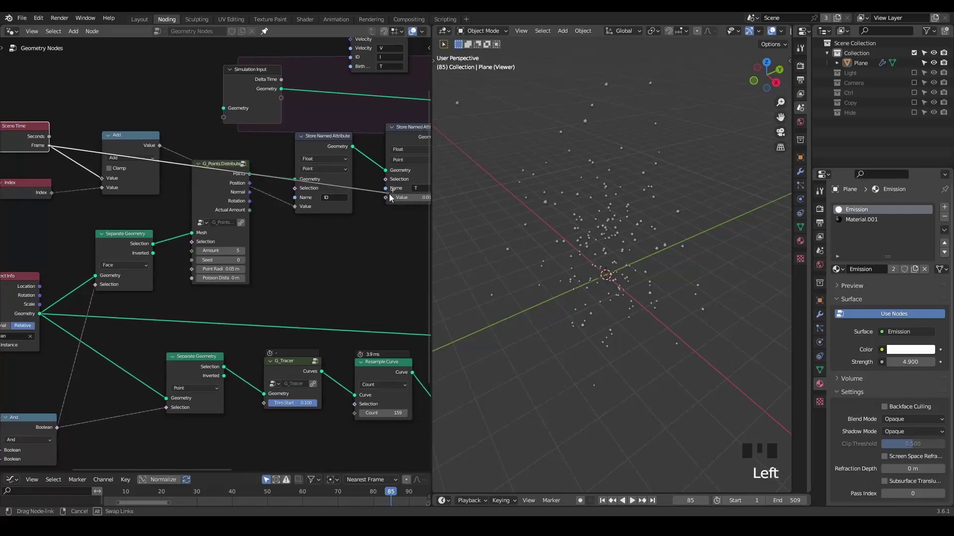
pyautogui.moveTo(387, 243); pyautogui.dragTo(323, 141)
pyautogui.click(324, 142)
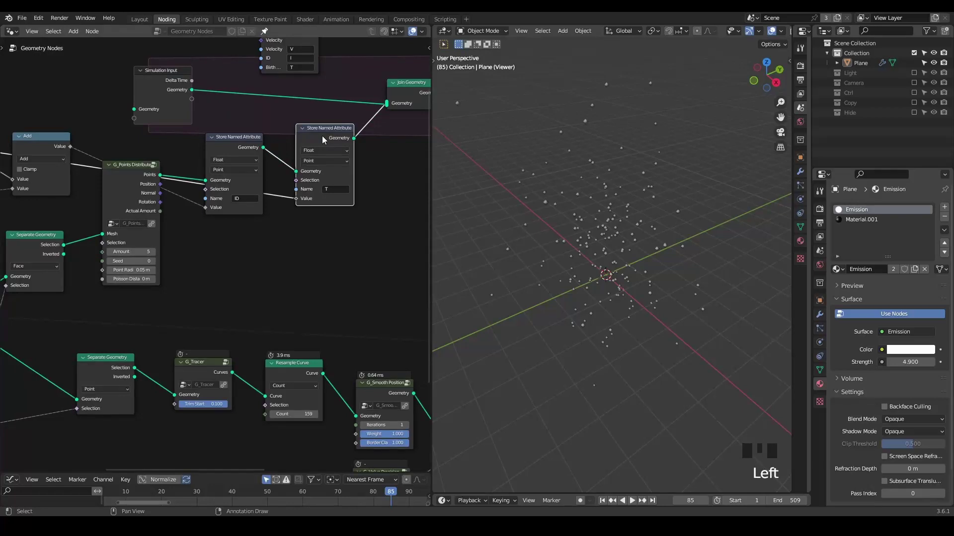
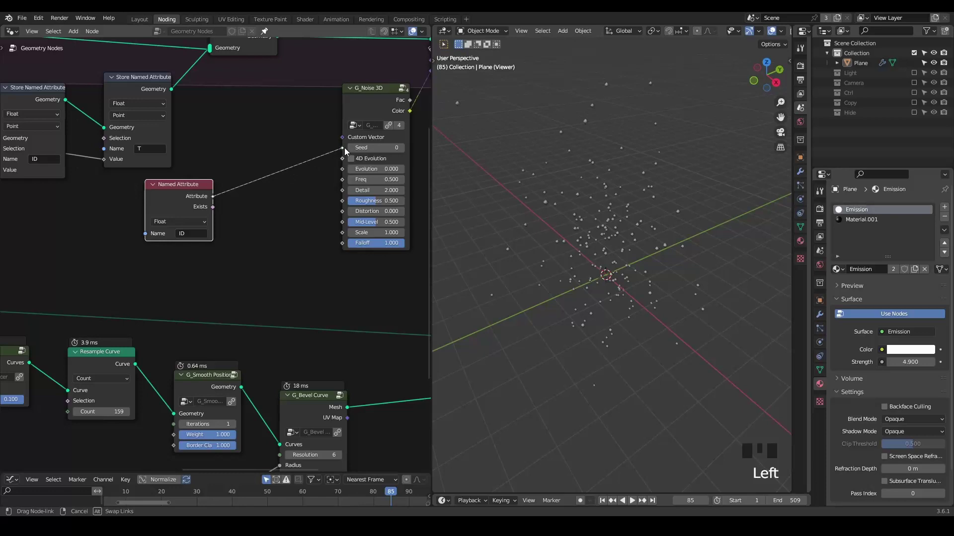
# - Replay the simulation and rewire so a Named Attribute reading ID seeds G_Noise 3D
pyautogui.press('shift+space')
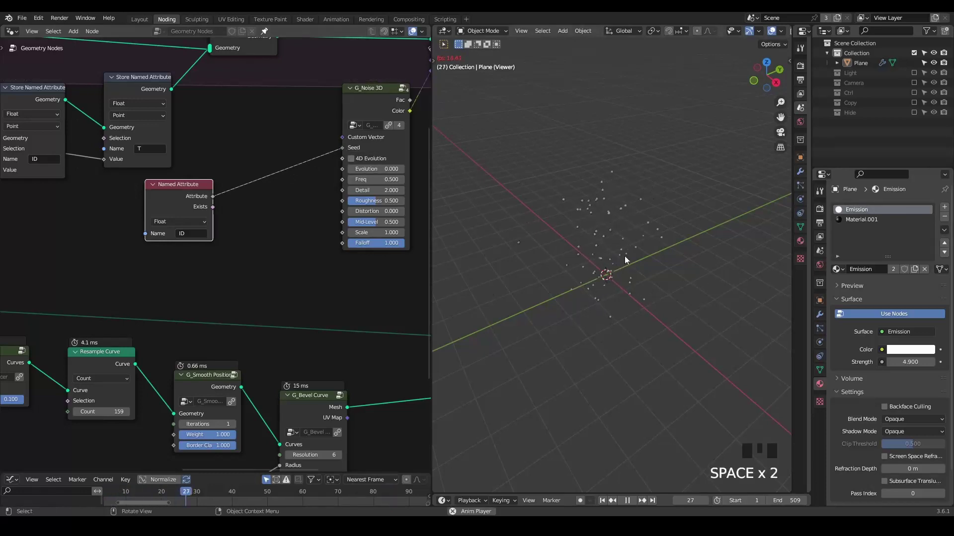
pyautogui.press('space')
pyautogui.moveTo(269, 114); pyautogui.dragTo(626, 224)
pyautogui.press('space')
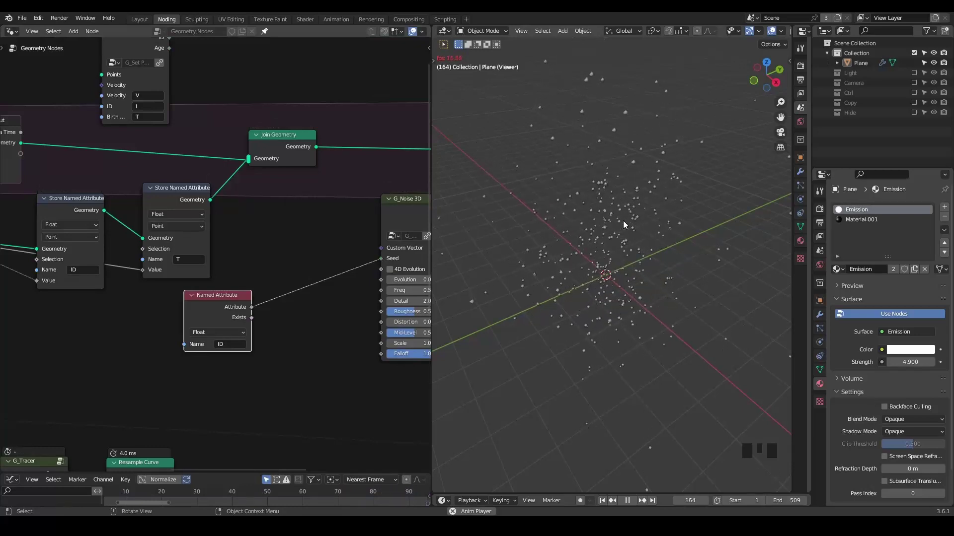
pyautogui.press('space')
pyautogui.moveTo(235, 289); pyautogui.dragTo(65, 194)
pyautogui.scroll(-3)
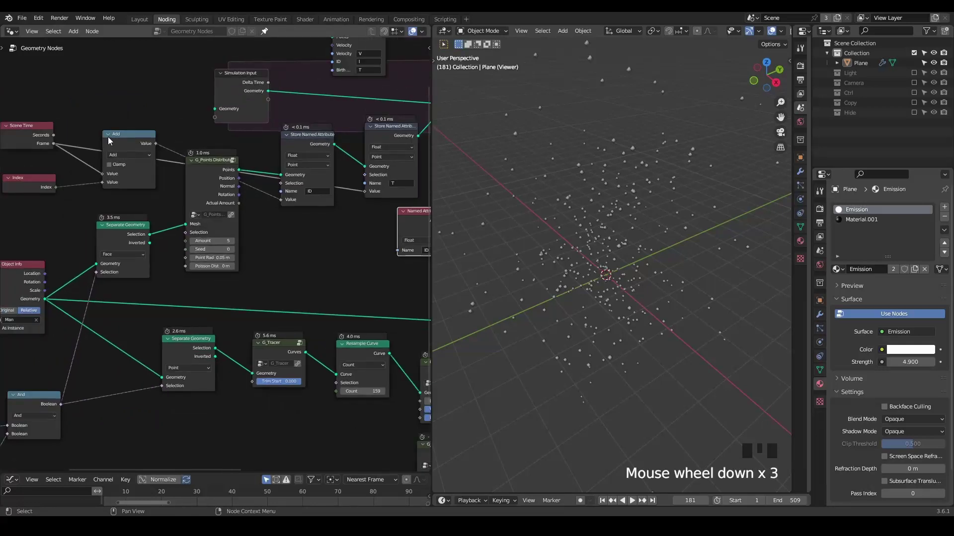
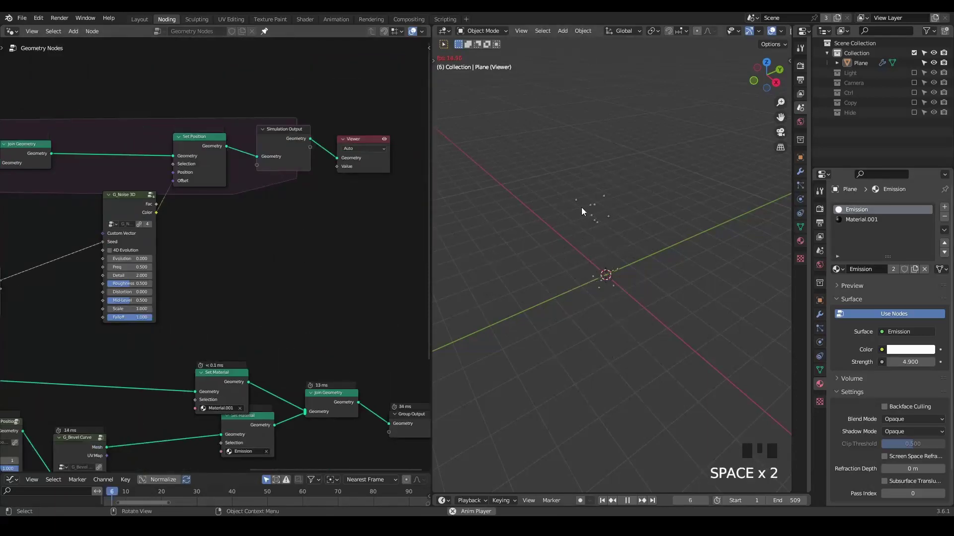
pyautogui.press('space')
# - Add an Instance on Points node fed by the Simulation Output geometry and preview it in the Viewer
pyautogui.moveTo(358, 222); pyautogui.dragTo(322, 137)
pyautogui.click(321, 137)
pyautogui.middleClick(165, 257)
pyautogui.scroll(-3)
pyautogui.click(94, 142)
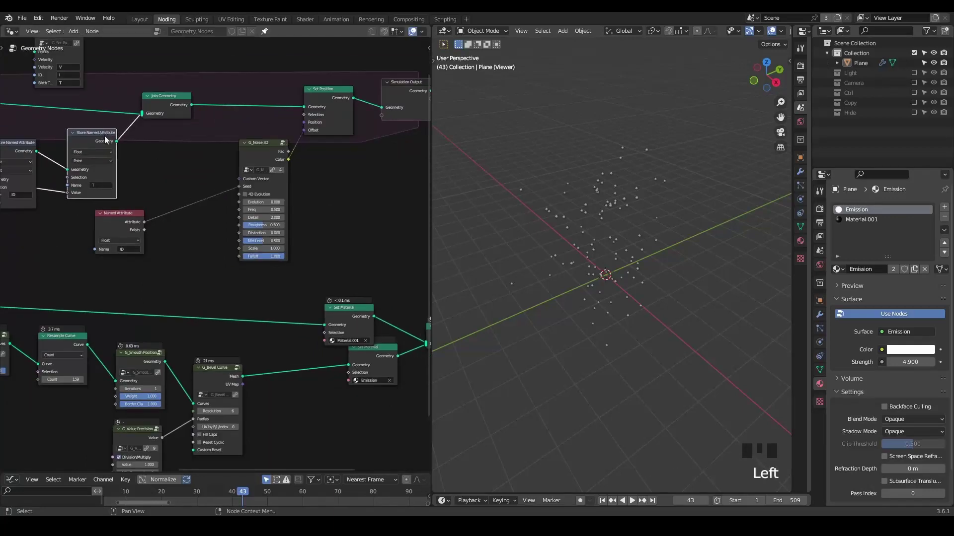
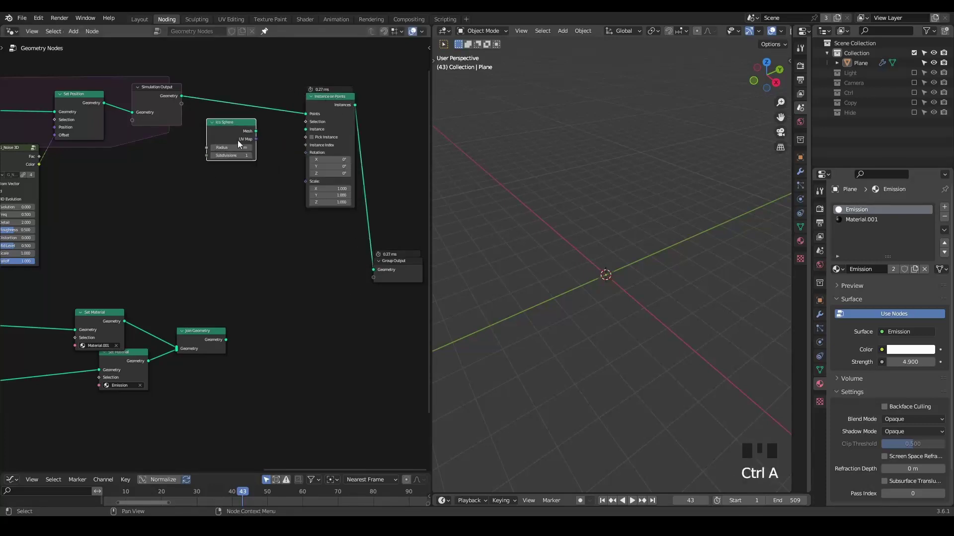
# - Instance a 0.08 m Ico Sphere on every simulated particle and send the instances to the Group Output
pyautogui.moveTo(254, 136); pyautogui.dragTo(260, 137)
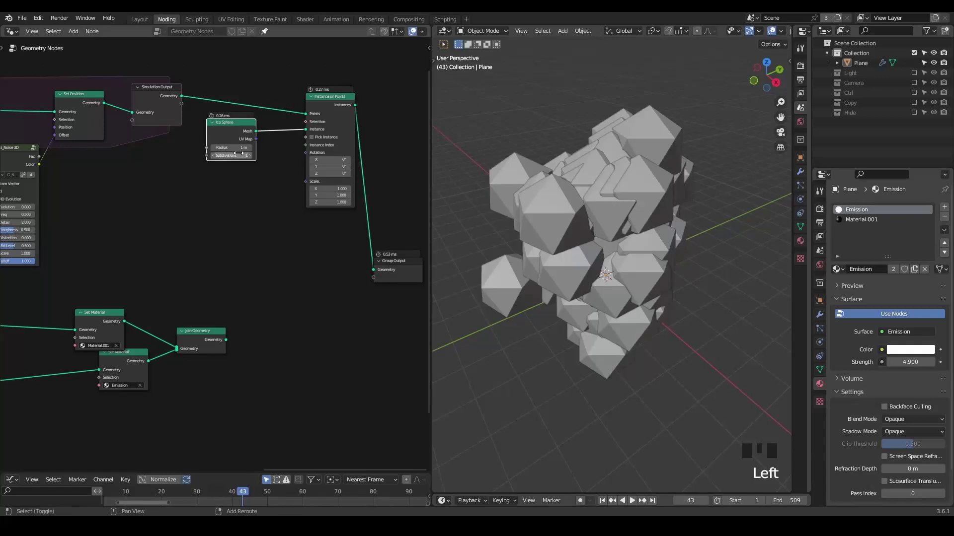
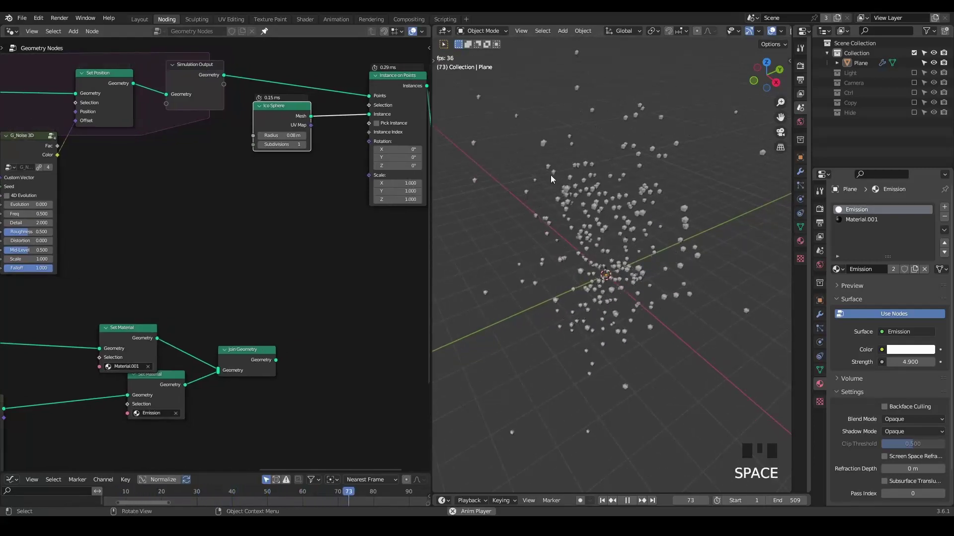
pyautogui.press('space')
pyautogui.press('space')
pyautogui.press('space')
pyautogui.middleClick(194, 168)
pyautogui.scroll(-3)
# - Duplicate the ID Named Attribute node and place the copy near the instancing nodes
pyautogui.moveTo(207, 193); pyautogui.dragTo(108, 210)
pyautogui.click(108, 210)
pyautogui.press('shift+d')
pyautogui.middleClick(332, 203)
pyautogui.scroll(3)
pyautogui.click(130, 168)
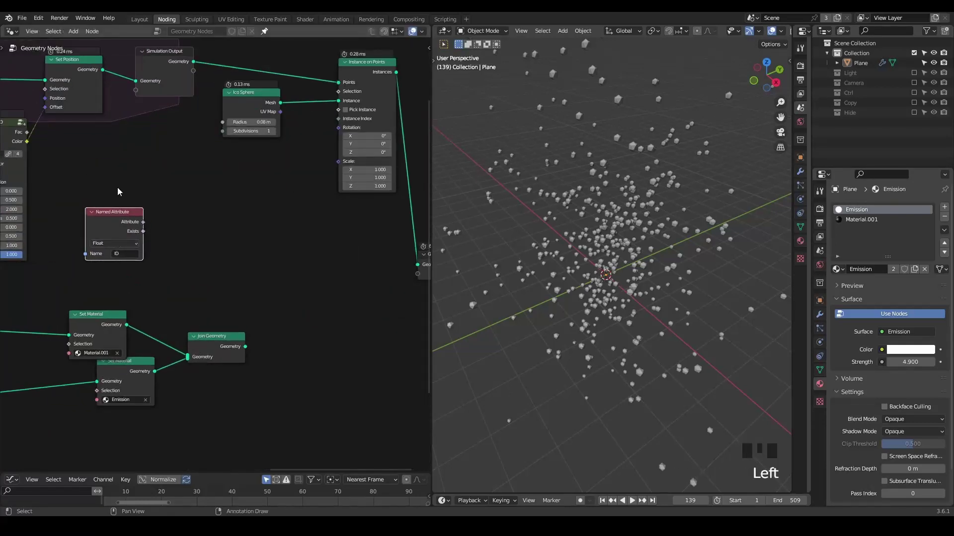
# - Subtract attribute T from Scene Time frame, map 0–15 to 0–1, and feed it into a Float Curve
pyautogui.press('ctrl+a')
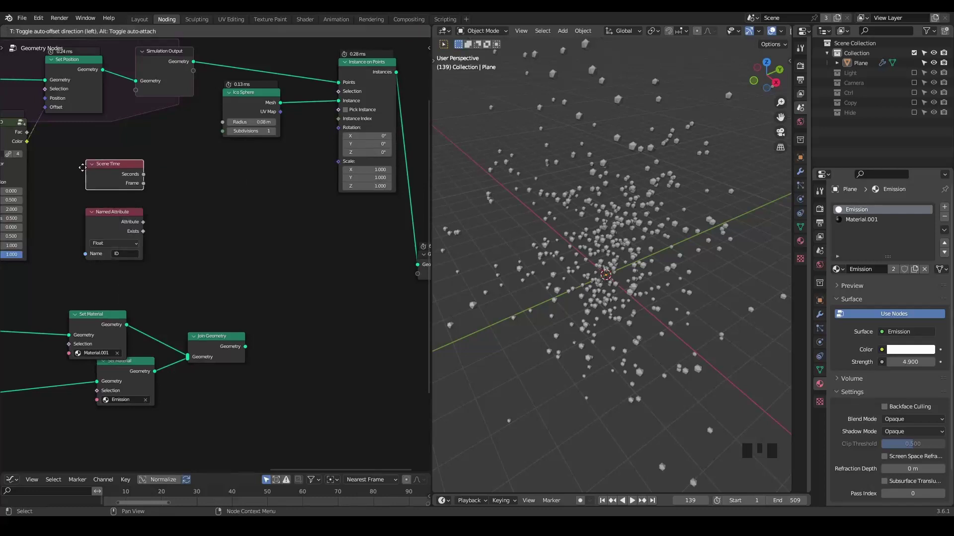
pyautogui.moveTo(136, 183); pyautogui.dragTo(157, 184)
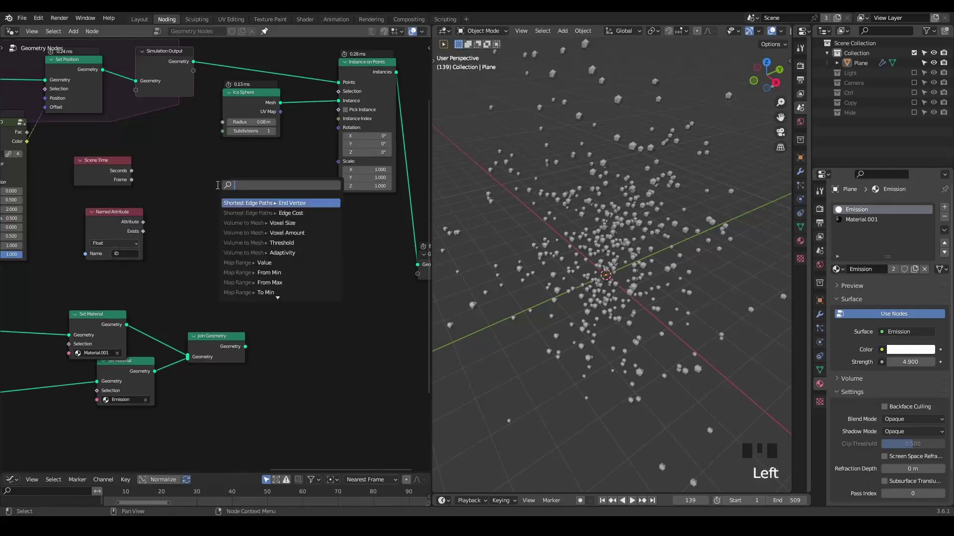
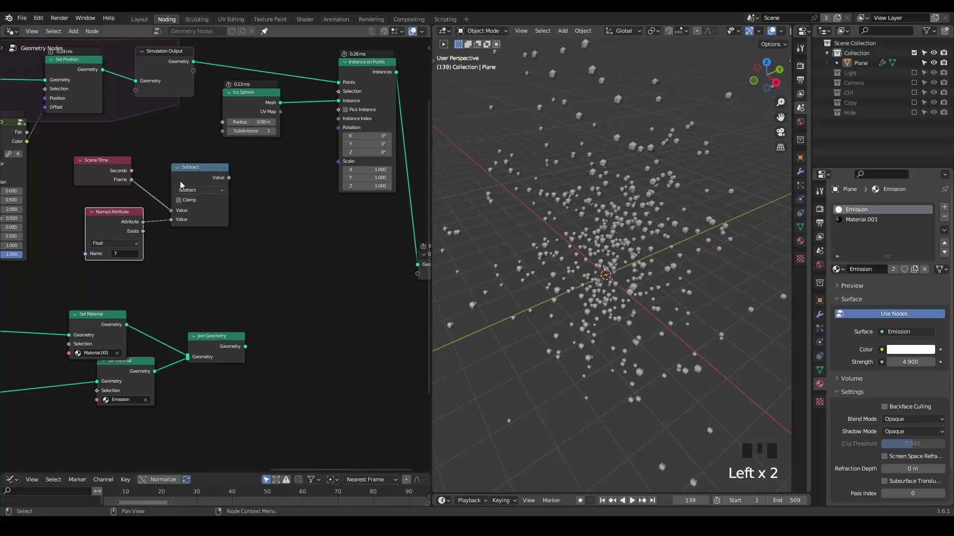
pyautogui.moveTo(229, 185); pyautogui.dragTo(256, 189)
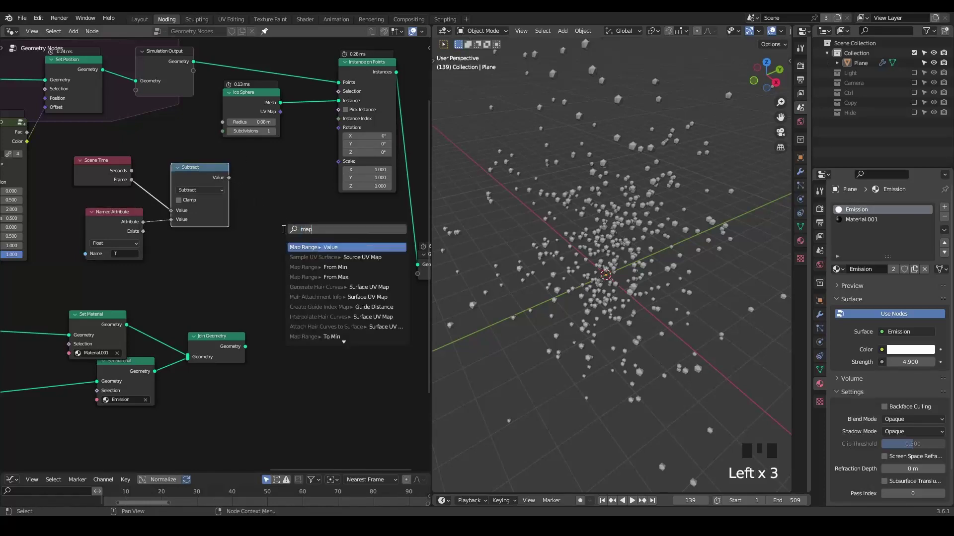
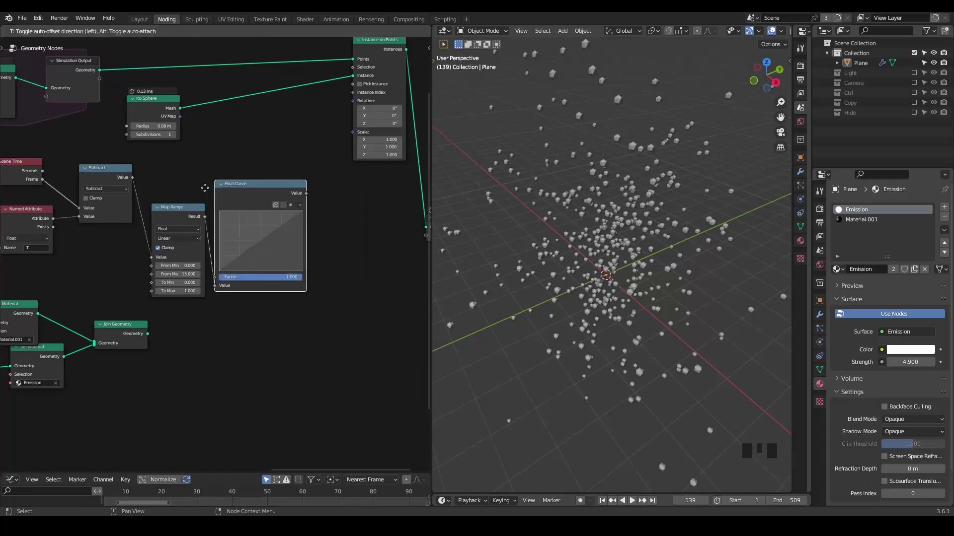
pyautogui.click(248, 193)
pyautogui.moveTo(327, 194); pyautogui.dragTo(343, 205)
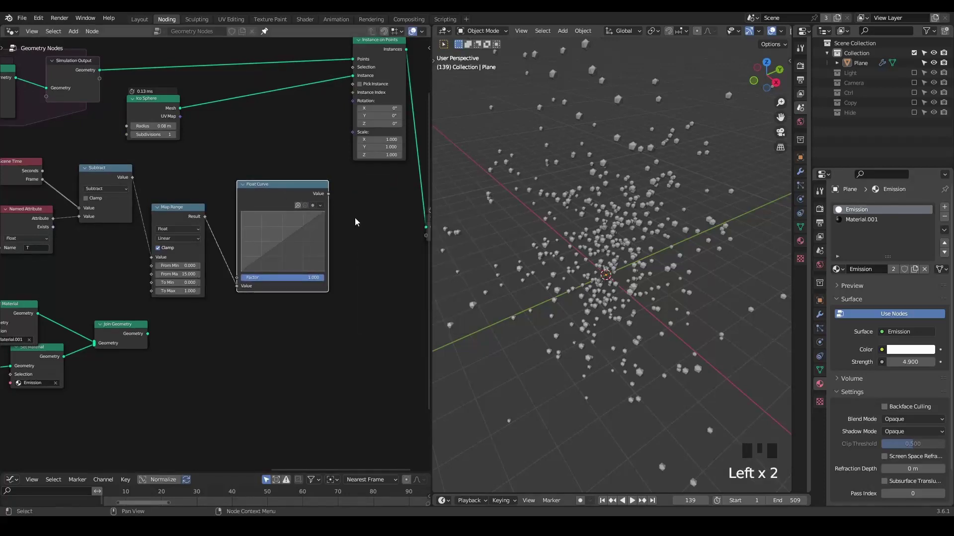
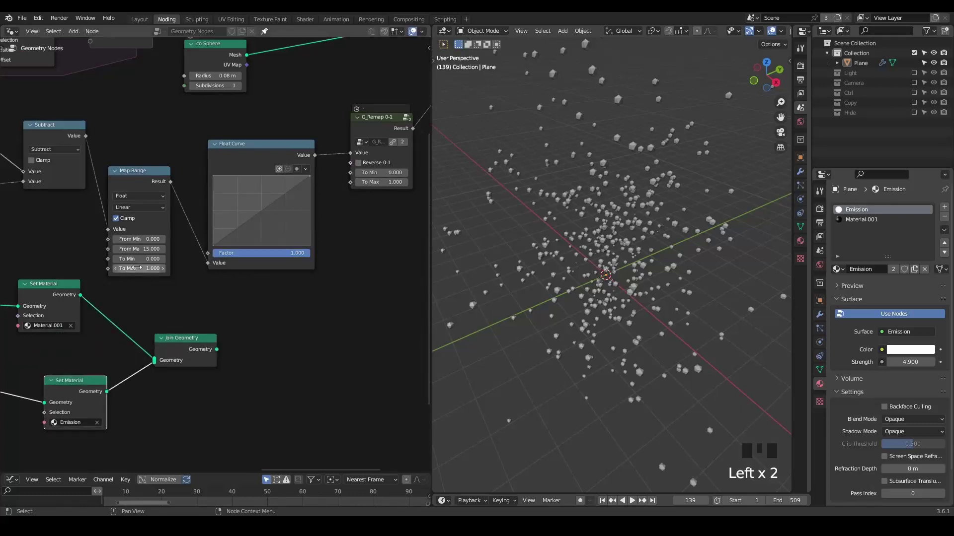
# - Link the remap Result to instance Scale and tick Reverse 0-1 so particles shrink
pyautogui.press('shift+space')
pyautogui.press('space')
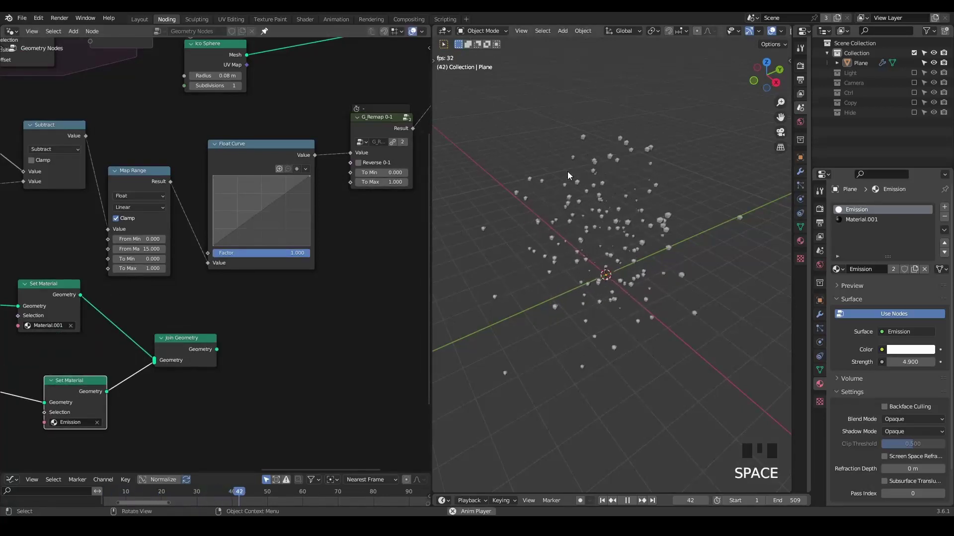
pyautogui.press('space')
pyautogui.press('space')
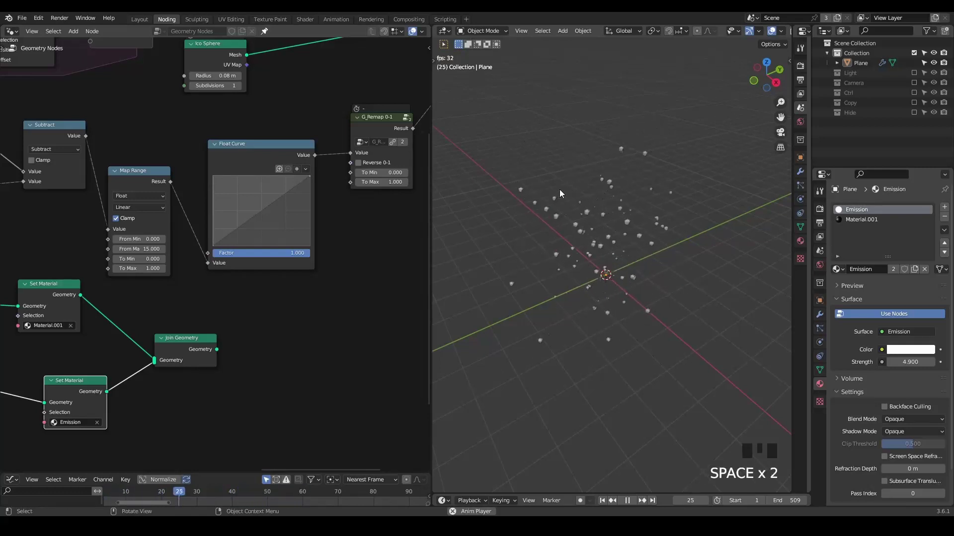
pyautogui.press('space')
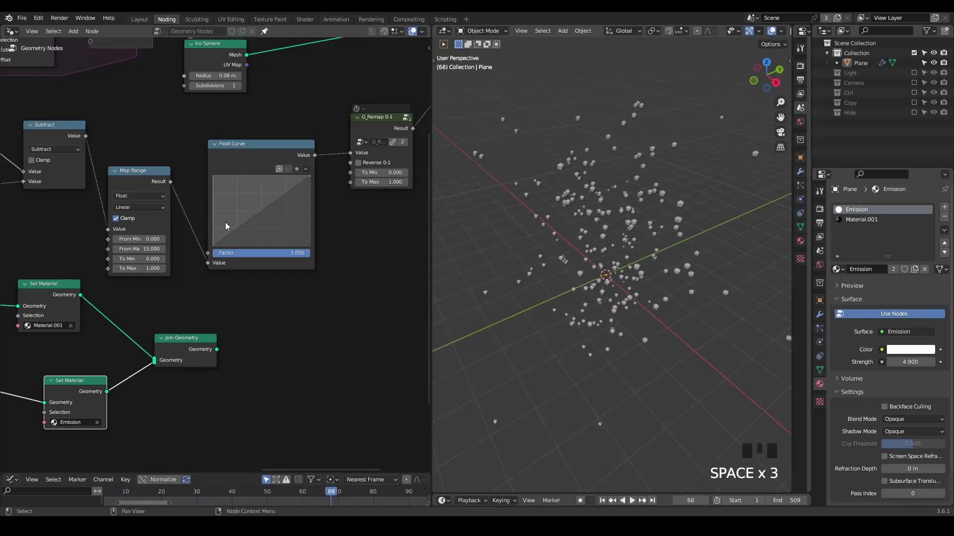
pyautogui.middleClick(365, 200)
pyautogui.scroll(3)
pyautogui.click(336, 154)
pyautogui.press('shift+space')
pyautogui.press('space')
pyautogui.click(340, 114)
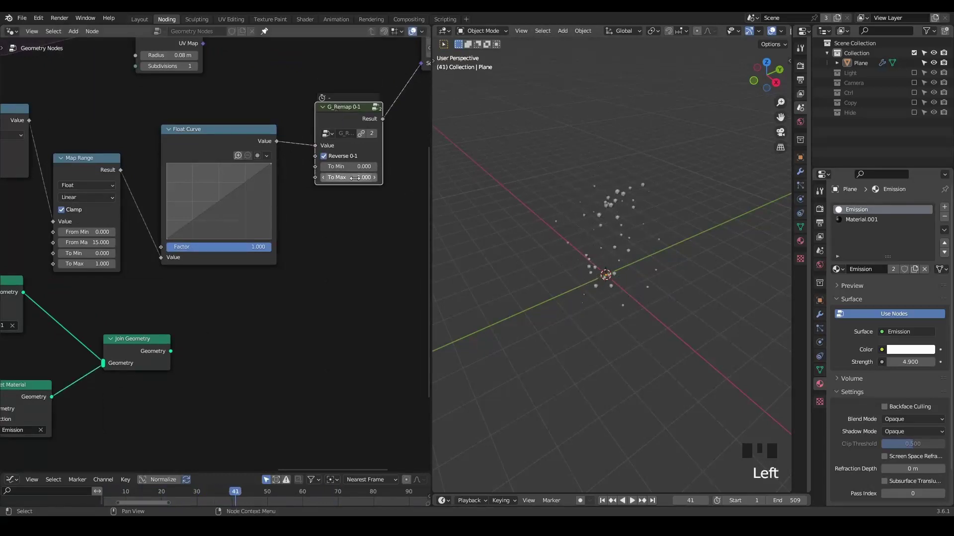
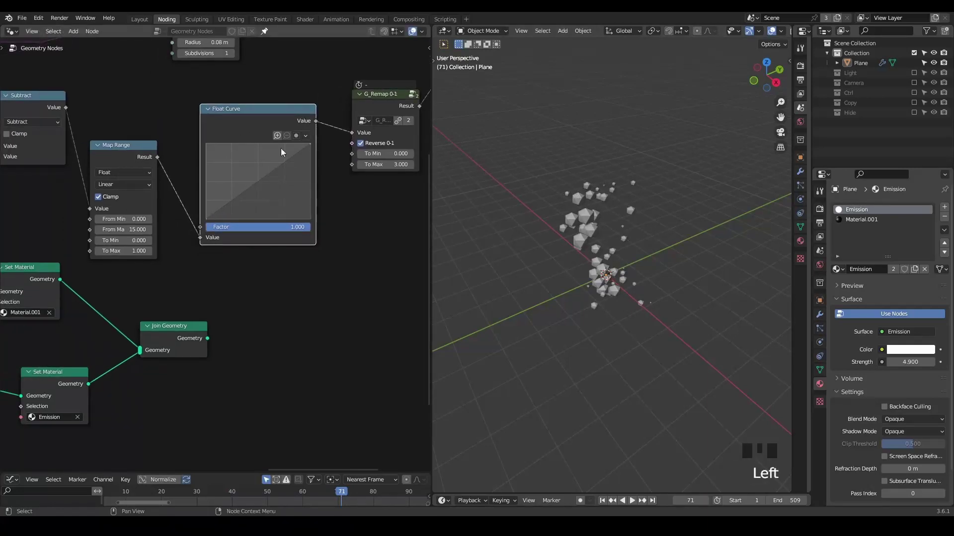
# - Bend the Float Curve, set Map Range From Max to 35, and preview the shrinking particles
pyautogui.click(391, 107)
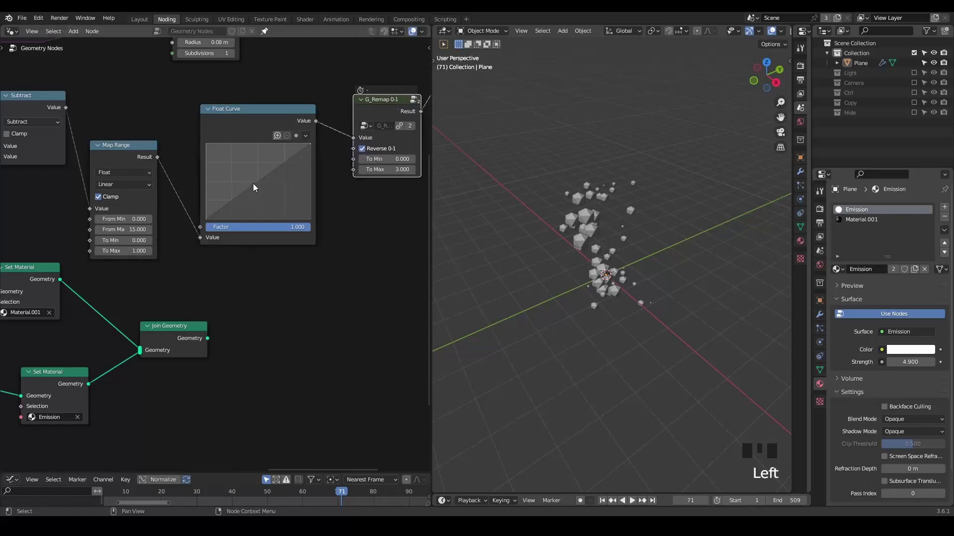
pyautogui.press('shift+space')
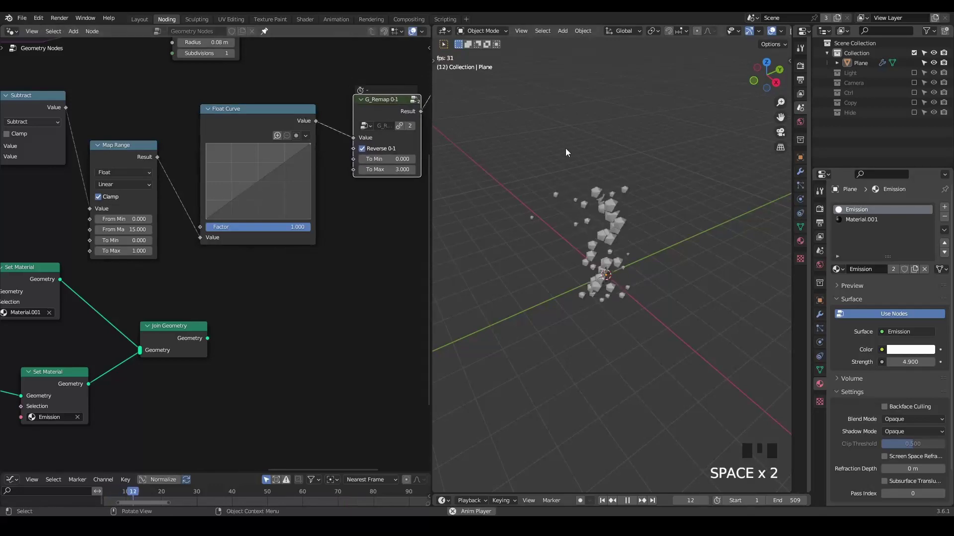
pyautogui.press('space')
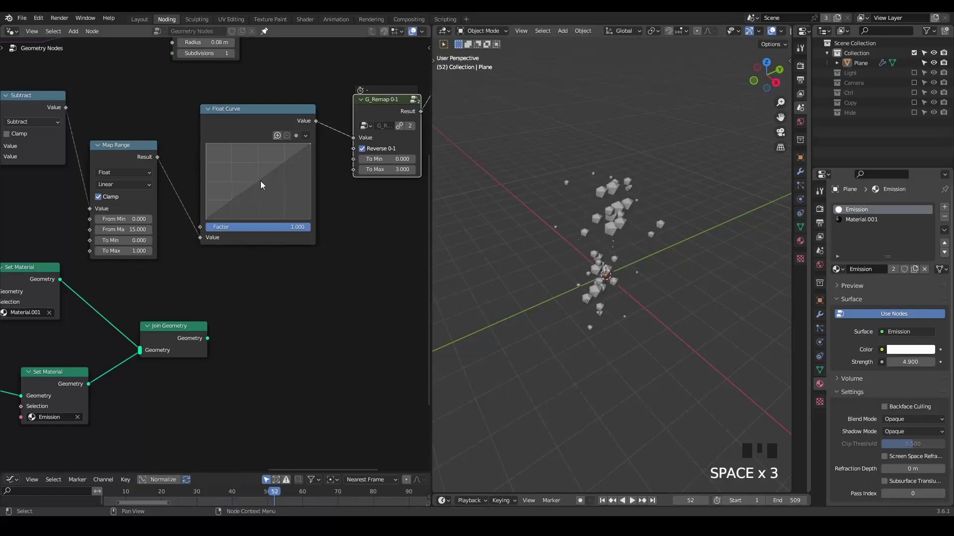
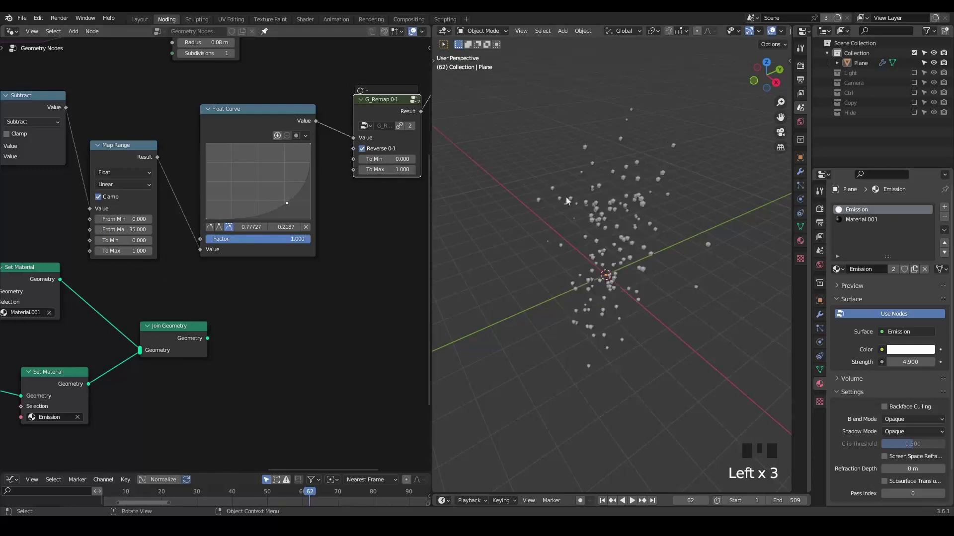
pyautogui.press('shift+space')
pyautogui.press('space')
# - Join the particle instances with the character geometry into the group output
pyautogui.moveTo(310, 257); pyautogui.dragTo(138, 291)
pyautogui.click(137, 291)
pyautogui.moveTo(287, 108); pyautogui.dragTo(322, 211)
pyautogui.click(322, 212)
# - Feed Join Geometry into the Group Output and play the animation with character, trails and particles
pyautogui.click(286, 248)
pyautogui.click(286, 240)
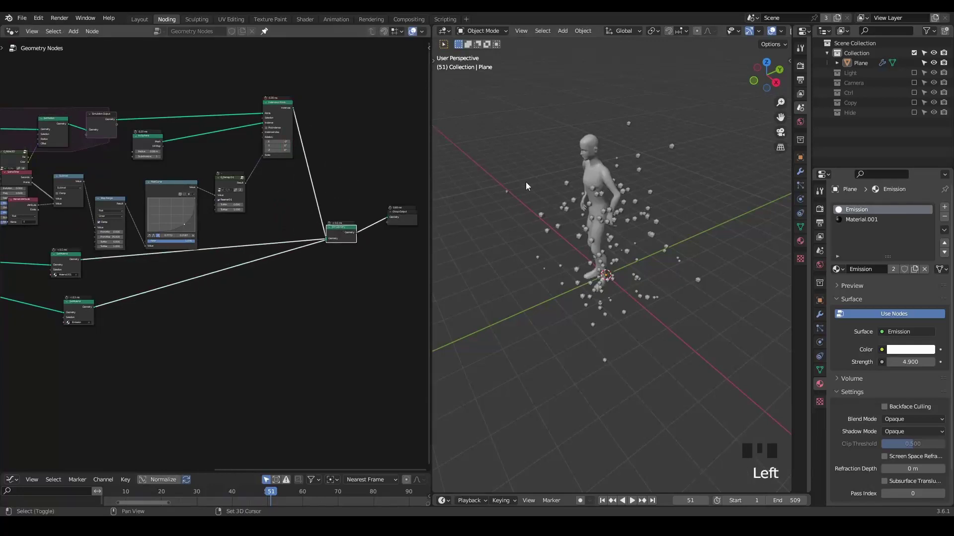
pyautogui.press('shift+space')
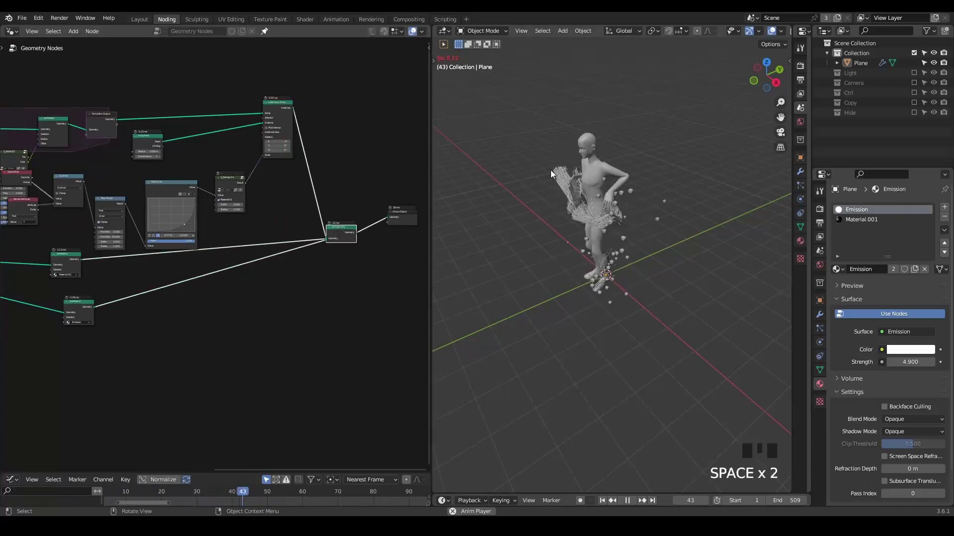
pyautogui.press('space')
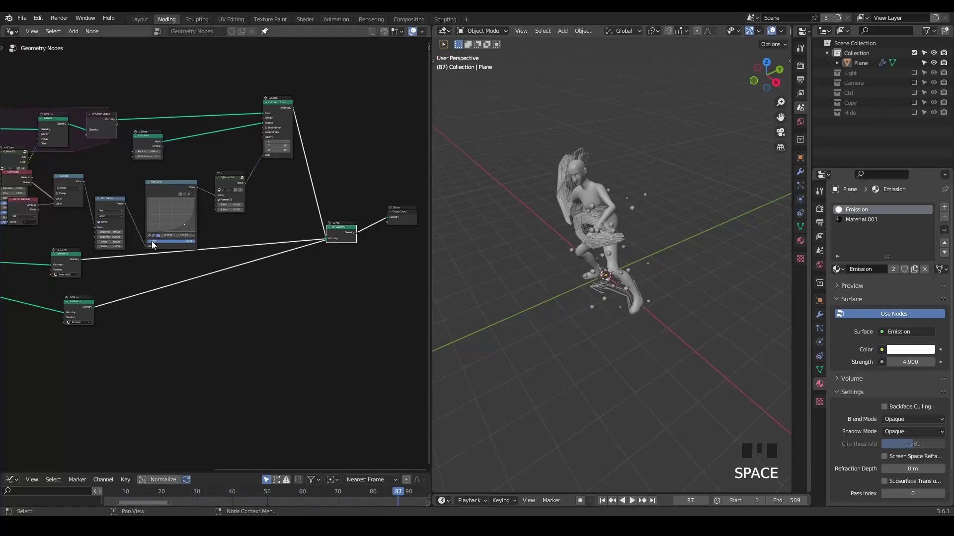
# - Tidy and reposition nodes, then zoom out to frame the complete geometry node tree
pyautogui.moveTo(144, 253); pyautogui.dragTo(234, 118)
pyautogui.click(234, 118)
pyautogui.moveTo(133, 169); pyautogui.dragTo(192, 91)
pyautogui.click(192, 92)
pyautogui.press('x')
pyautogui.middleClick(200, 208)
pyautogui.scroll(-3)
pyautogui.click(167, 171)
pyautogui.moveTo(244, 253); pyautogui.dragTo(194, 290)
pyautogui.scroll(3)
pyautogui.click(200, 293)
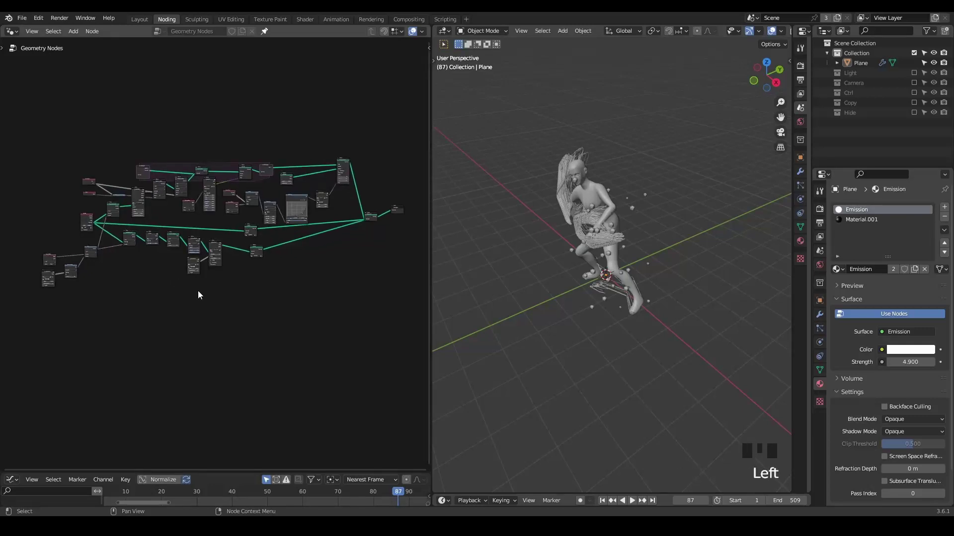
pyautogui.press('ctrl+shift+alt+q')
pyautogui.press('ctrl+shift+alt+w')
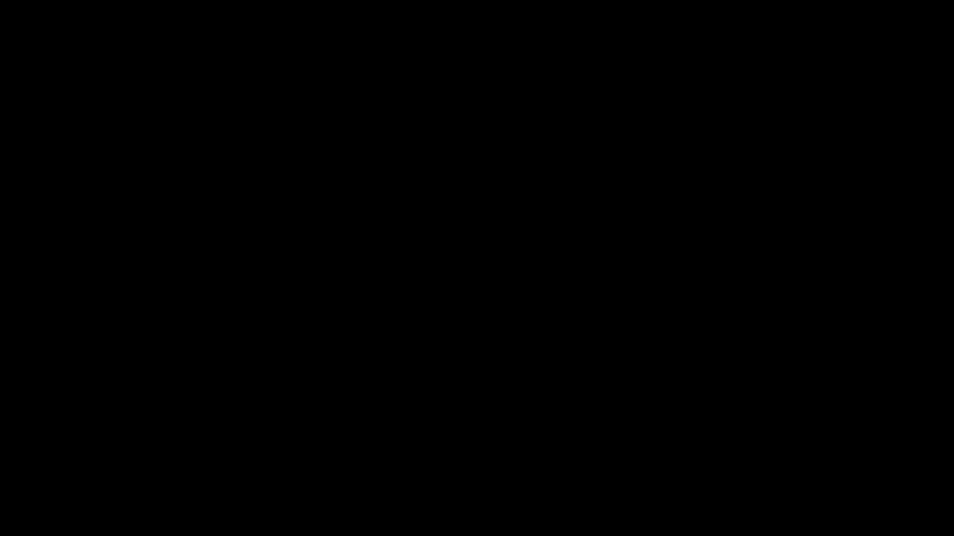